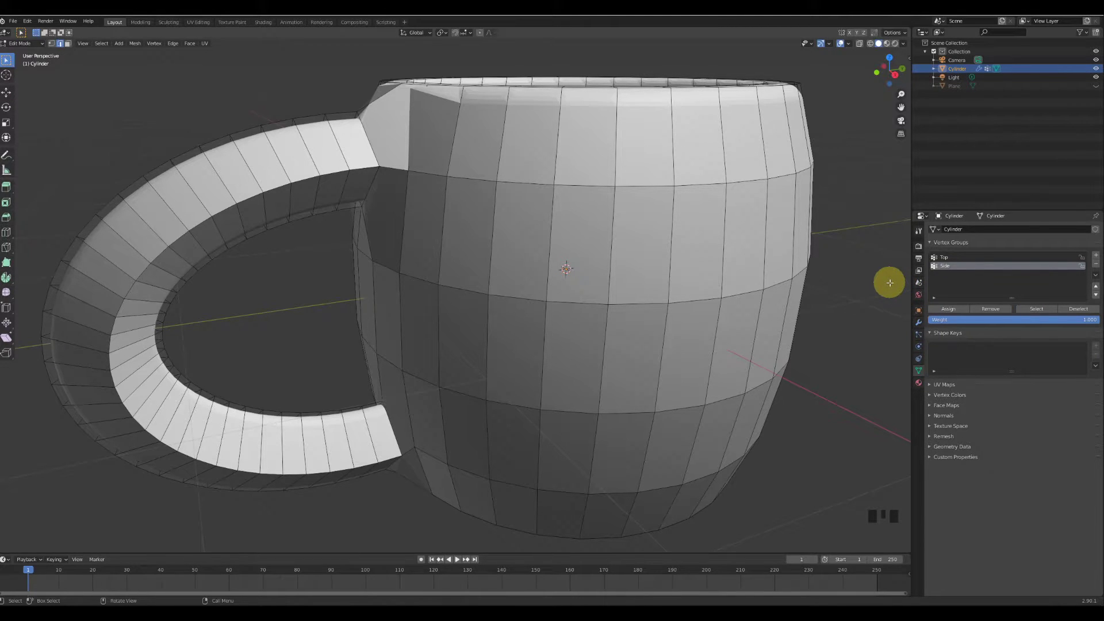
# Limit Bevel.001 to the Side vertex group in Vertices mode for a dimpled body.
pyautogui.click(917, 326)
pyautogui.moveTo(934, 262); pyautogui.dragTo(944, 282)
pyautogui.moveTo(1029, 329); pyautogui.dragTo(1019, 360)
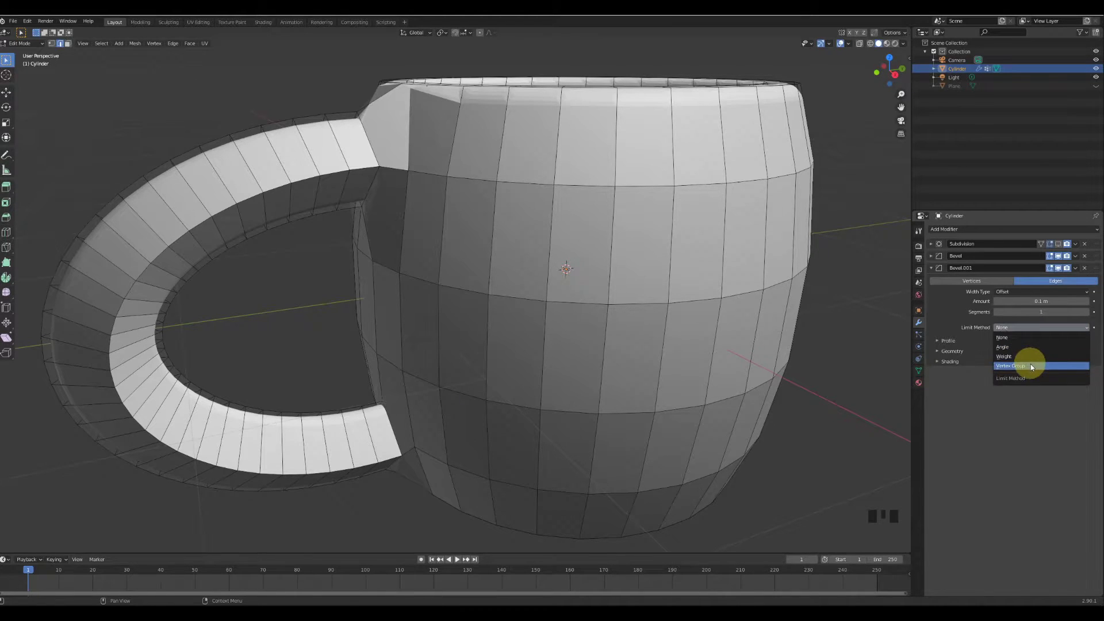
pyautogui.moveTo(1033, 342); pyautogui.dragTo(972, 285)
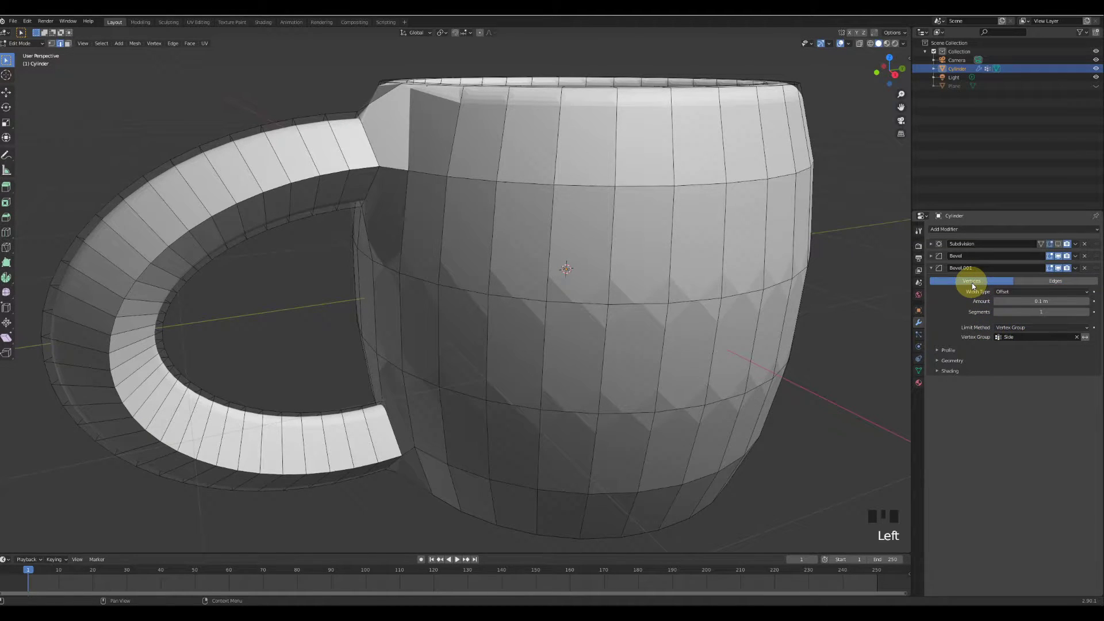
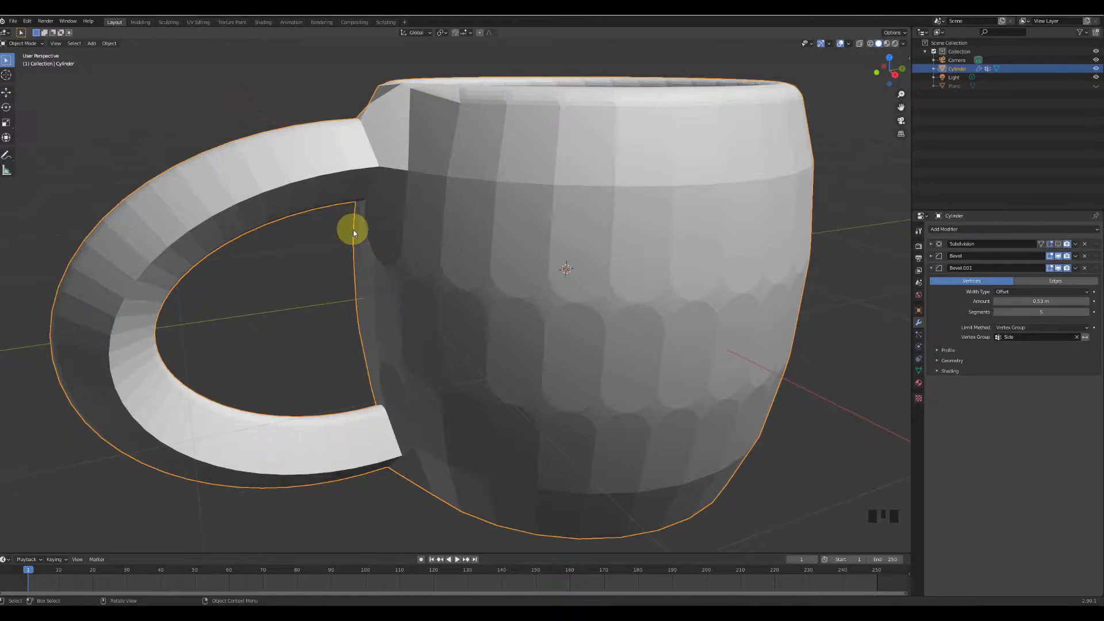
# Collapse the bevel panels and pull the view back to show the whole mug.
pyautogui.click(466, 248)
pyautogui.middleClick(511, 265)
pyautogui.scroll(-3)
pyautogui.scroll(3)
pyautogui.moveTo(934, 269); pyautogui.dragTo(982, 237)
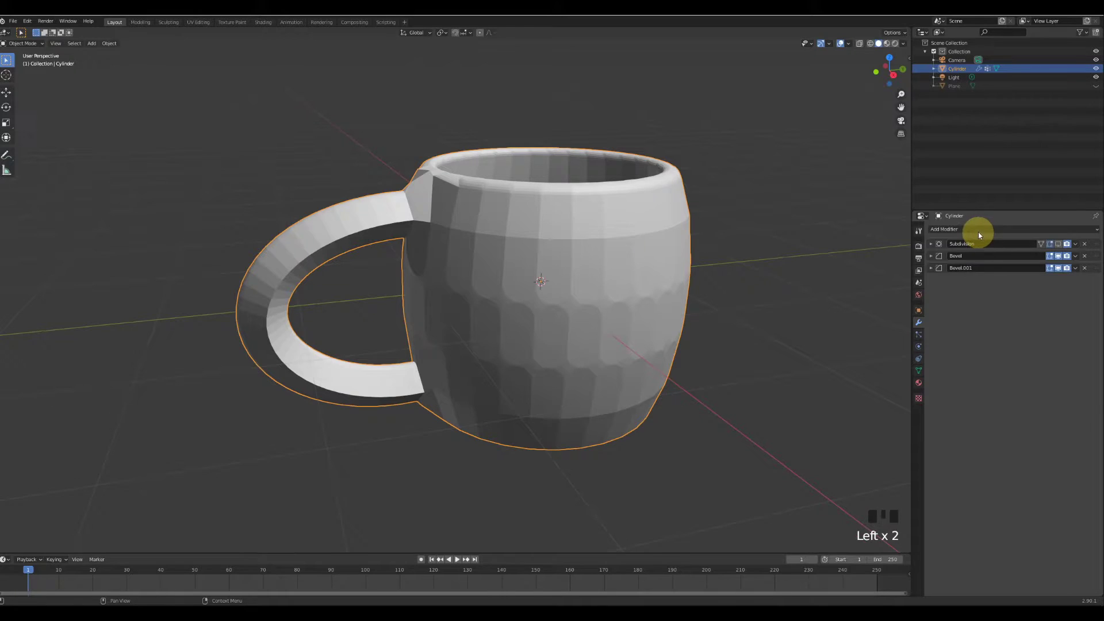
# Add a Boolean modifier set to Difference to the mug.
pyautogui.moveTo(980, 233); pyautogui.dragTo(936, 271)
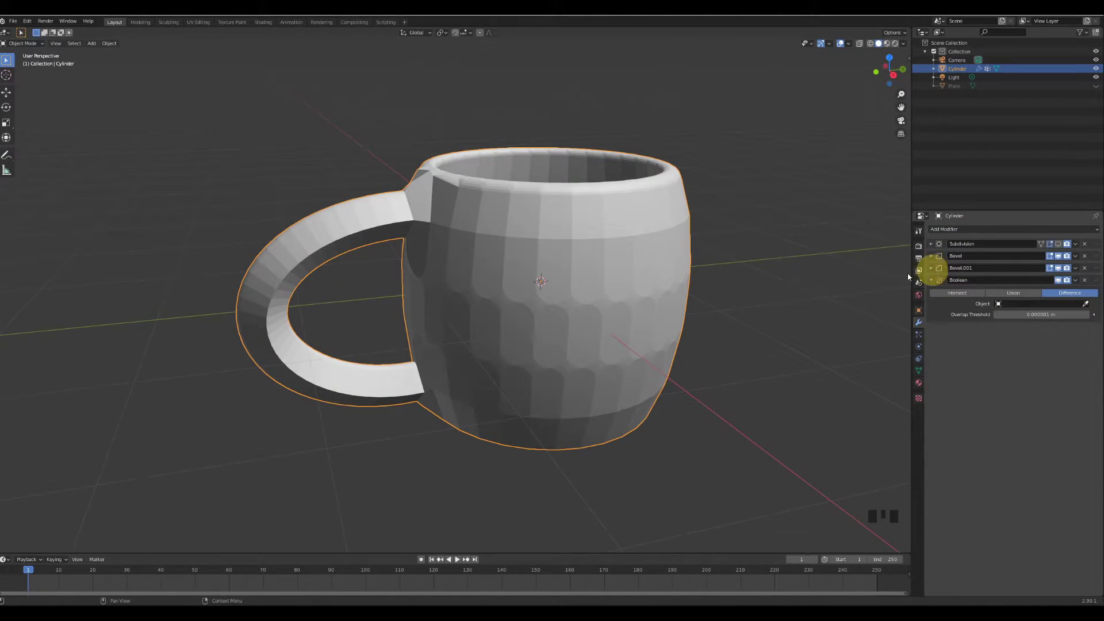
pyautogui.moveTo(838, 287); pyautogui.dragTo(99, 44)
pyautogui.moveTo(99, 44); pyautogui.dragTo(114, 58)
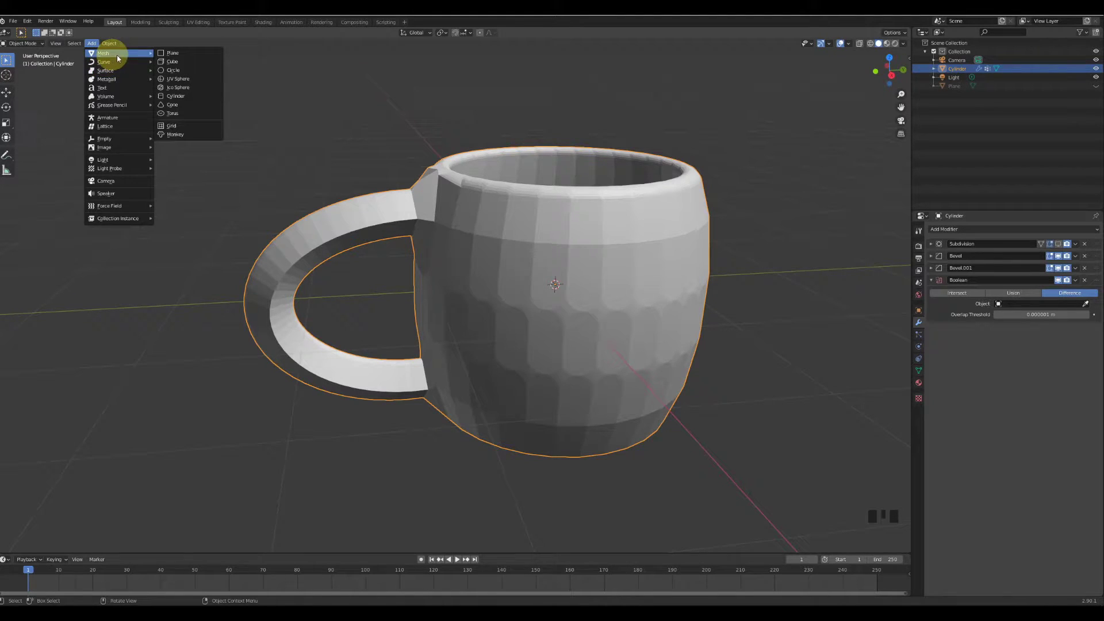
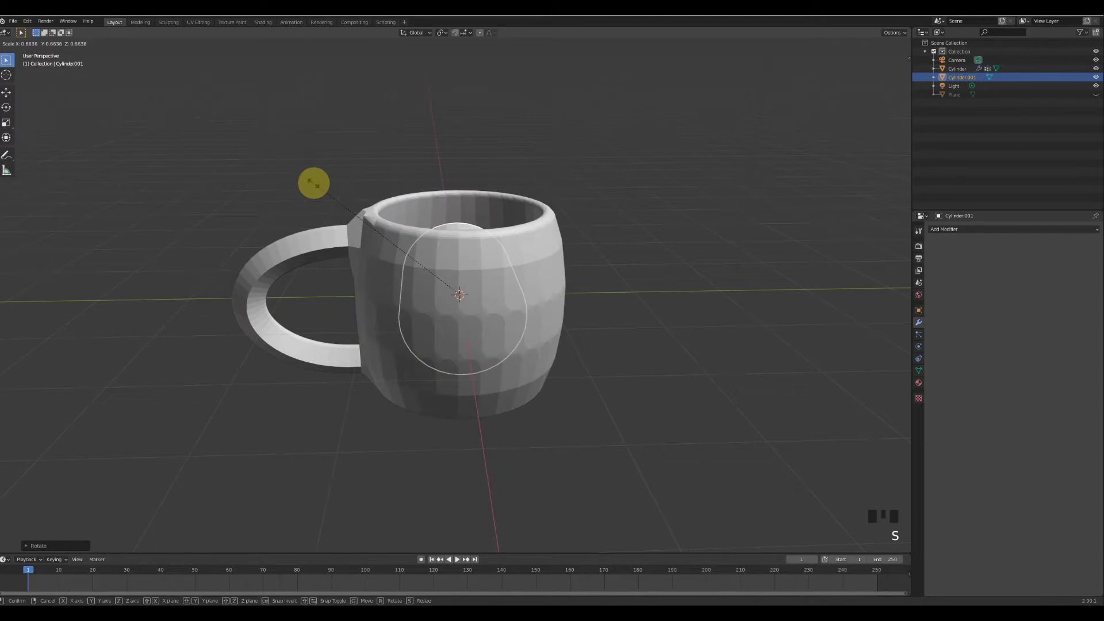
# Scale the new cylinder down, rotate it 90° and stretch it sideways through the mug.
pyautogui.moveTo(316, 198); pyautogui.dragTo(259, 194)
pyautogui.press('s')
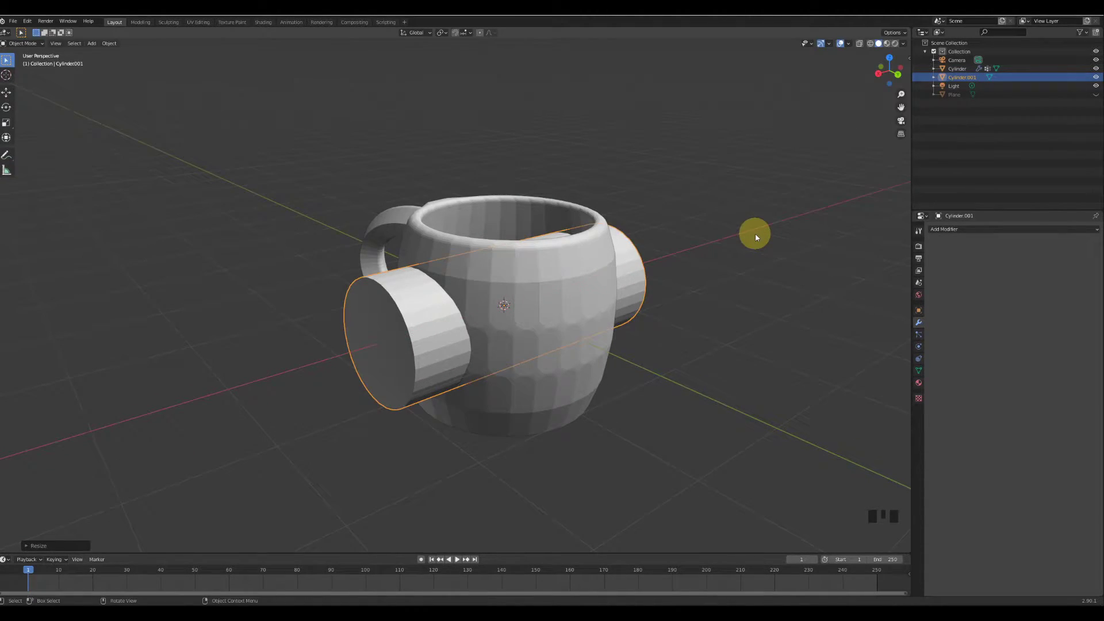
pyautogui.click(450, 239)
pyautogui.moveTo(536, 242); pyautogui.dragTo(1047, 307)
pyautogui.moveTo(1047, 307); pyautogui.dragTo(466, 315)
pyautogui.click(466, 314)
pyautogui.click(460, 318)
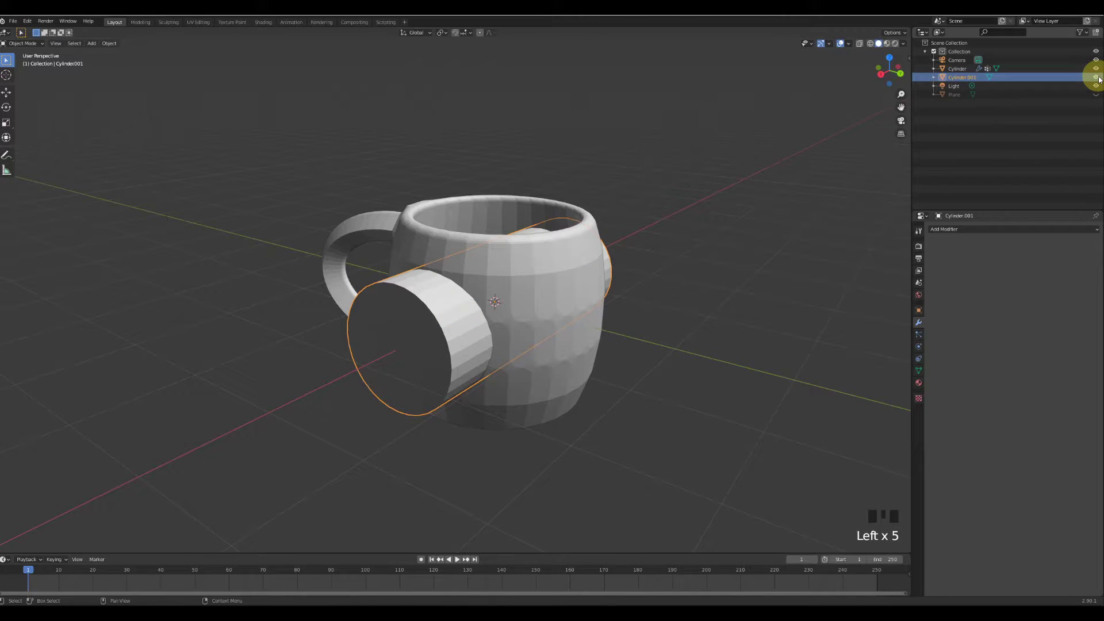
# Hide the cutting cylinder in the Outliner to reveal the mug.
pyautogui.moveTo(706, 169); pyautogui.dragTo(610, 233)
pyautogui.scroll(3)
pyautogui.scroll(-3)
pyautogui.scroll(3)
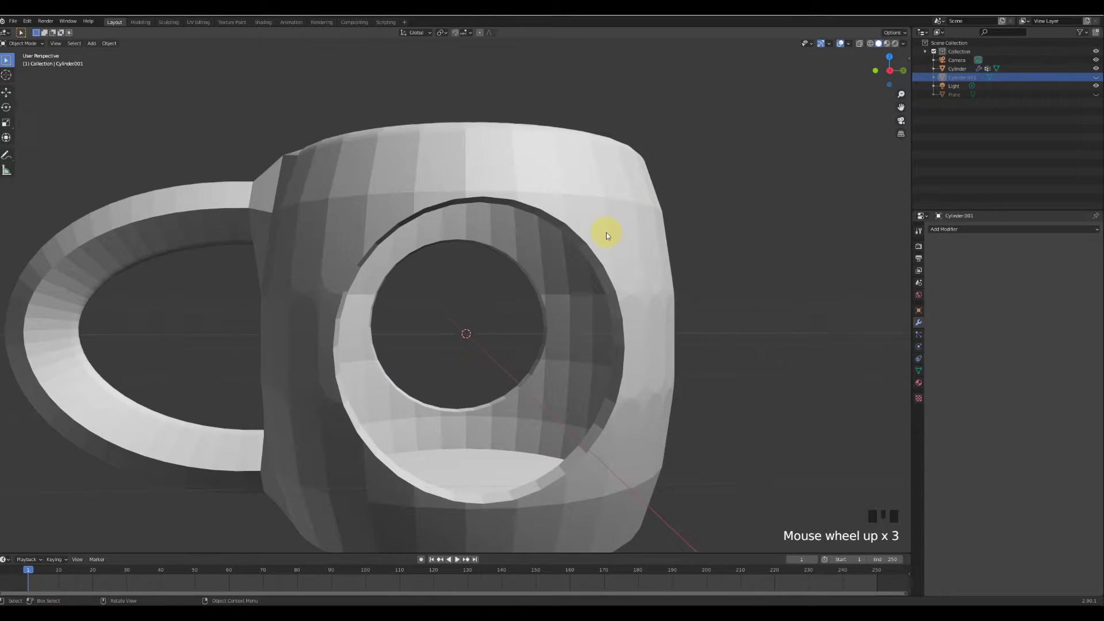
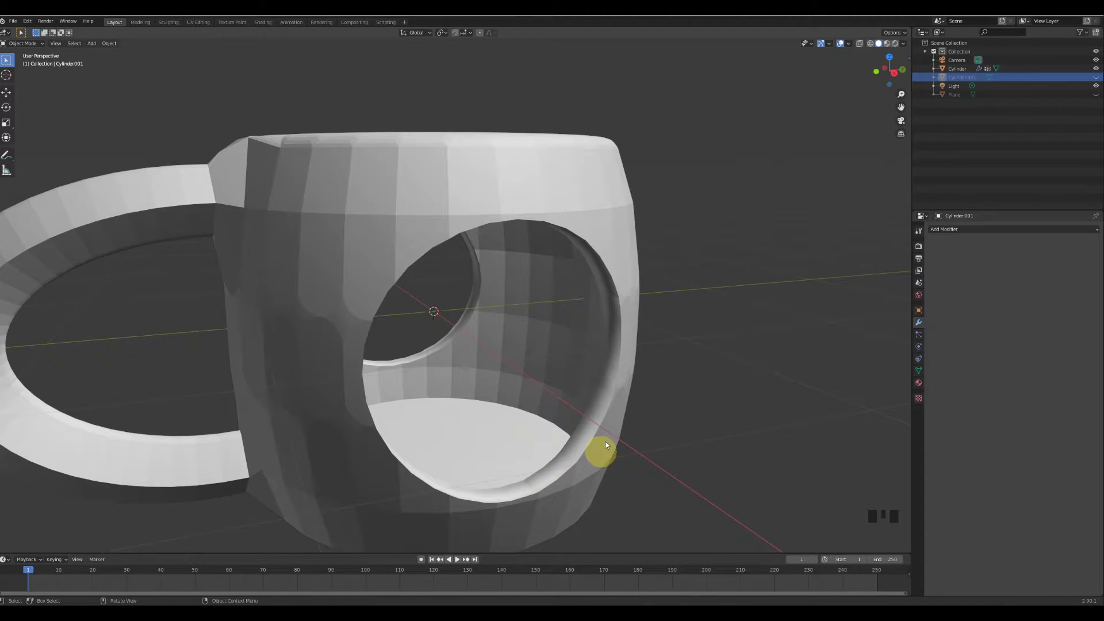
# Use Cylinder.001 as the Boolean's cutter and inspect the round hole through the mug.
pyautogui.moveTo(699, 387); pyautogui.dragTo(630, 382)
pyautogui.scroll(-3)
pyautogui.moveTo(544, 299); pyautogui.dragTo(526, 247)
pyautogui.click(526, 248)
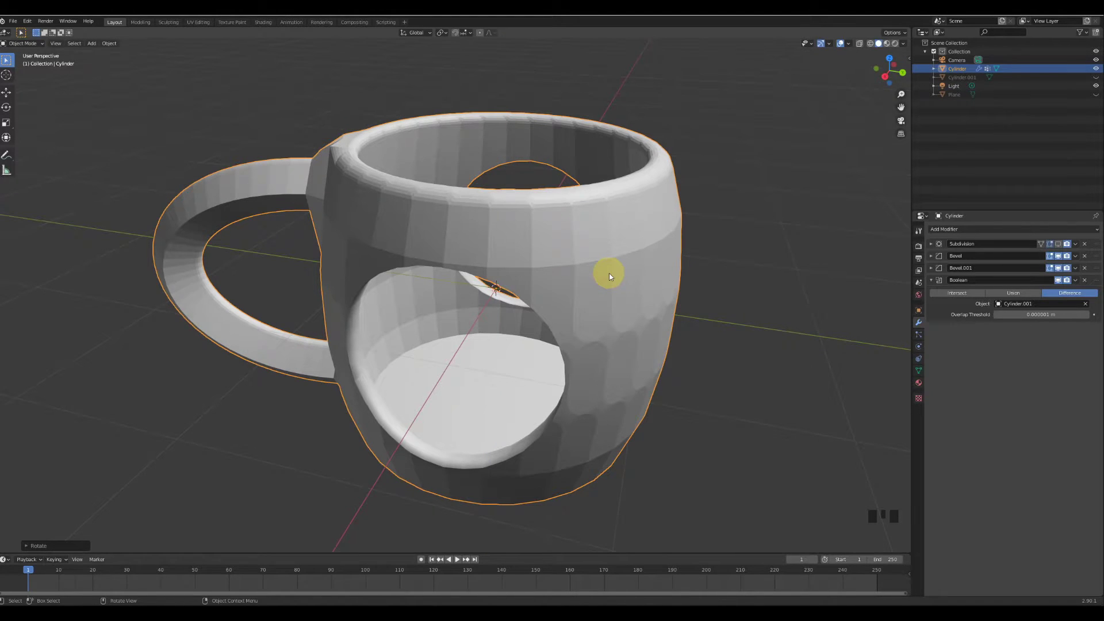
# Add a Mirror modifier on the X axis so the mug gets a matching handle opposite.
pyautogui.scroll(-3)
pyautogui.scroll(3)
pyautogui.scroll(-3)
pyautogui.scroll(-3)
# Place a Mirror modifier after the Boolean so the round hole appears on both sides.
pyautogui.moveTo(932, 281); pyautogui.dragTo(939, 316)
pyautogui.click(935, 315)
pyautogui.moveTo(682, 300); pyautogui.dragTo(400, 240)
pyautogui.click(400, 240)
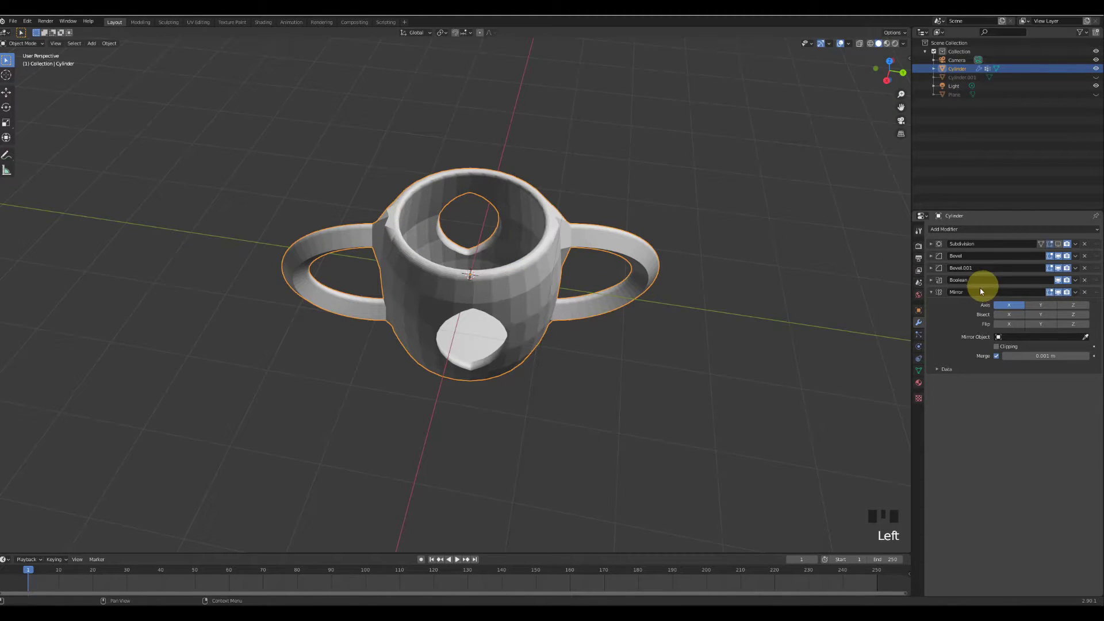
pyautogui.click(923, 312)
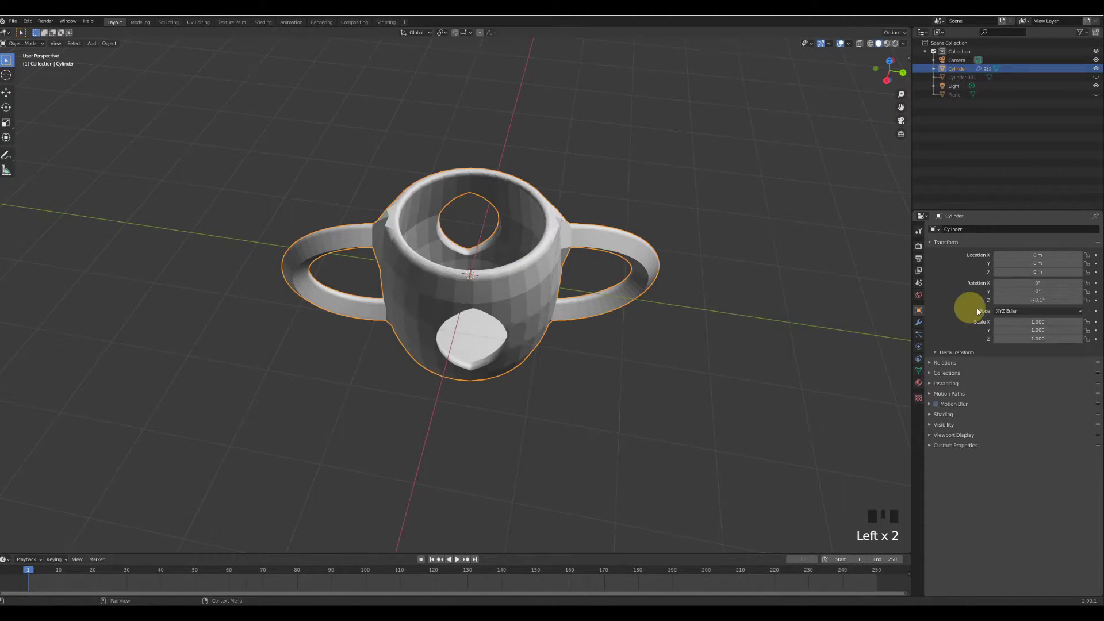
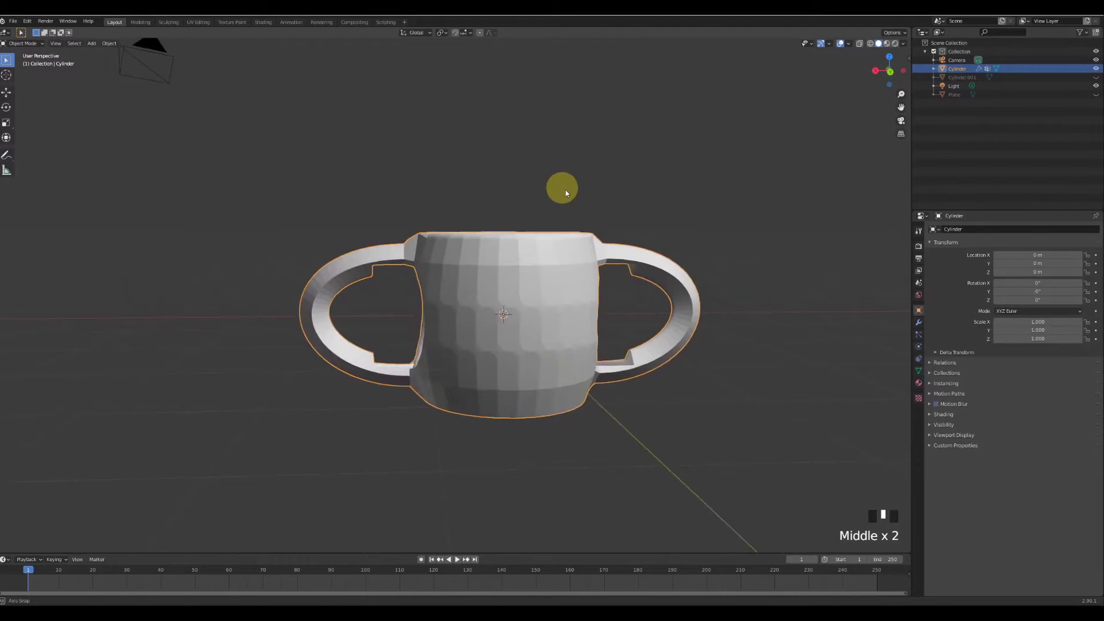
pyautogui.click(409, 303)
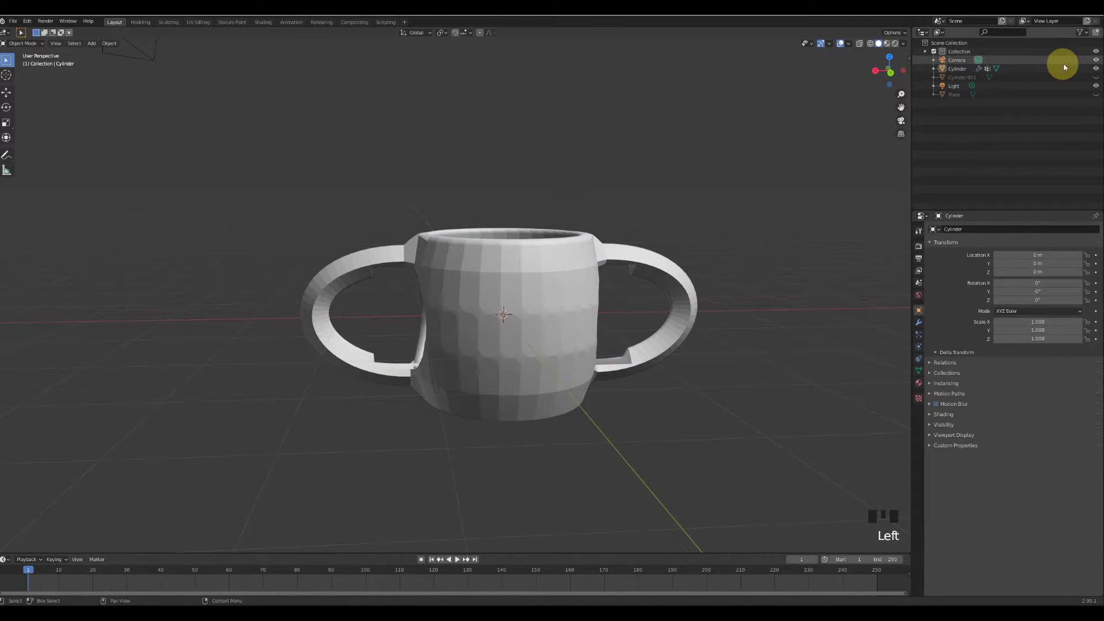
# Hide the sphere cutter Cylinder.001 in the Outliner, leaving only the mug visible.
pyautogui.click(1025, 85)
pyautogui.click(1097, 81)
pyautogui.press('r')
pyautogui.click(633, 275)
pyautogui.press('r')
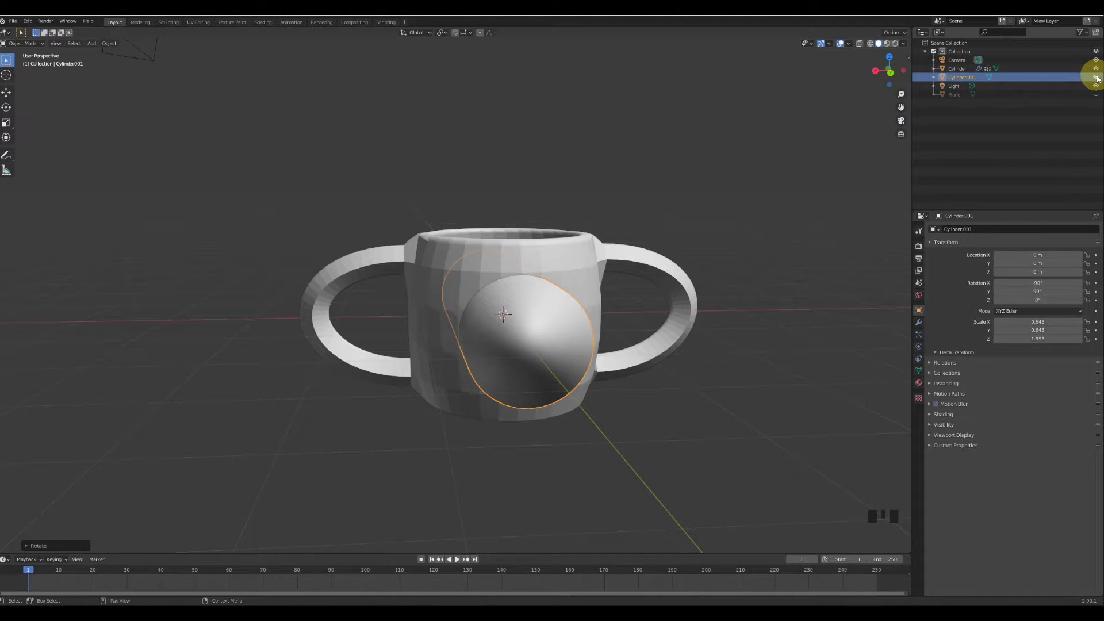
pyautogui.click(1097, 78)
pyautogui.moveTo(761, 115); pyautogui.dragTo(919, 325)
pyautogui.moveTo(919, 324); pyautogui.dragTo(542, 274)
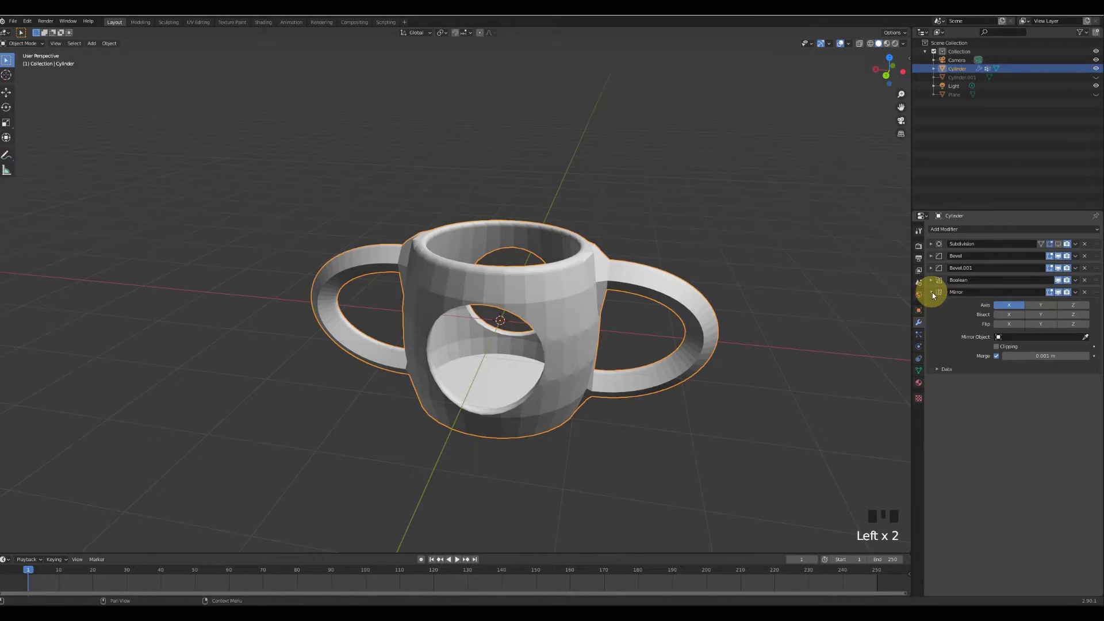
pyautogui.moveTo(935, 295); pyautogui.dragTo(947, 252)
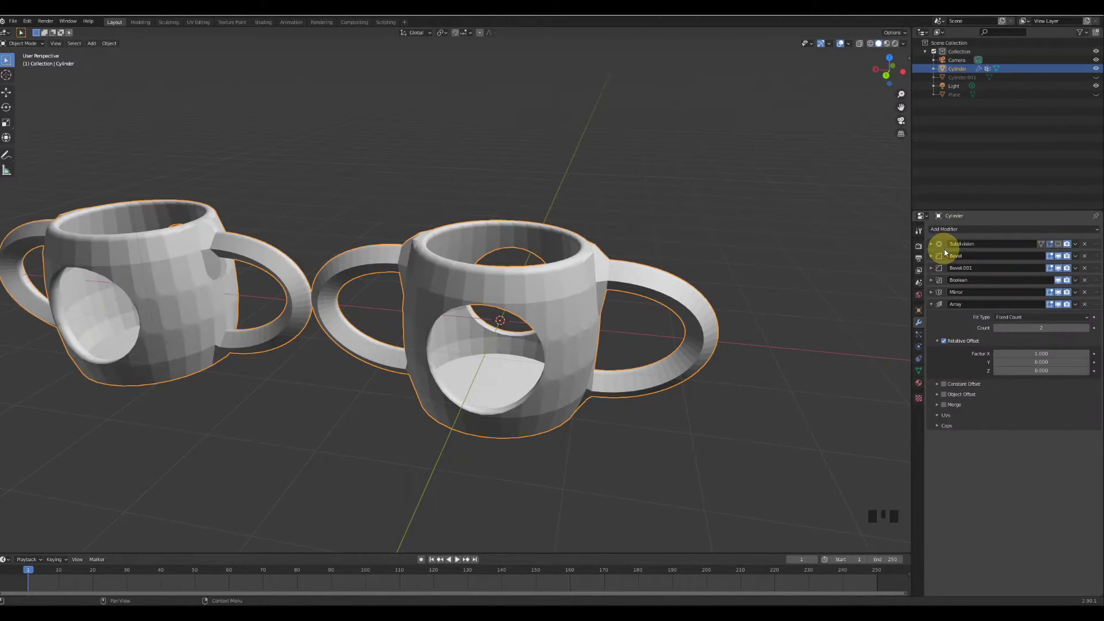
# Add an Array modifier using Object Offset instead of Relative Offset.
pyautogui.scroll(-3)
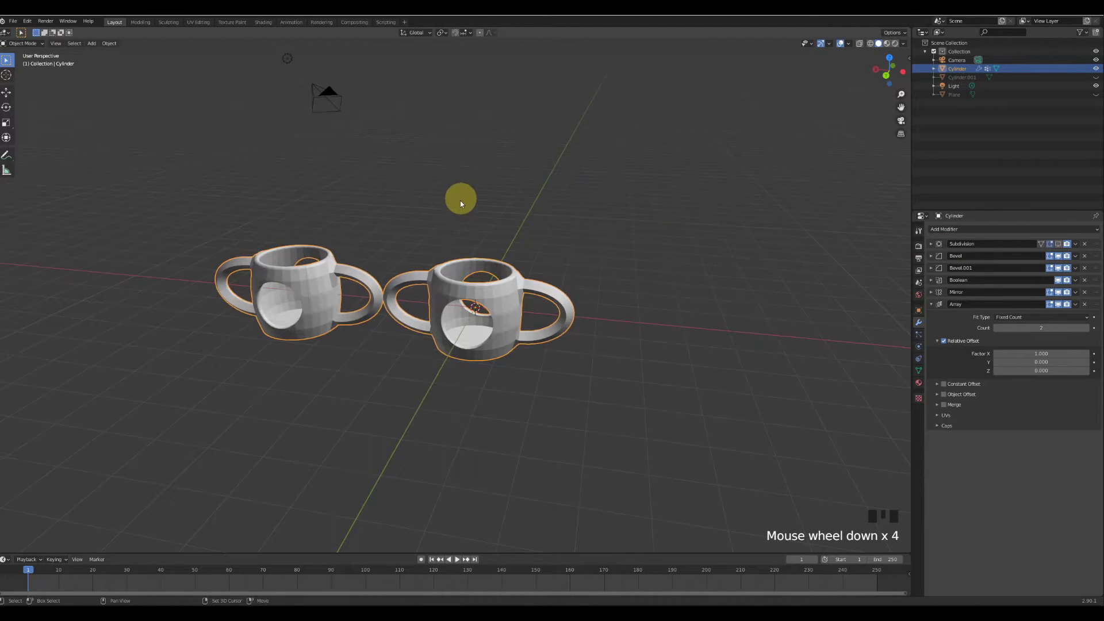
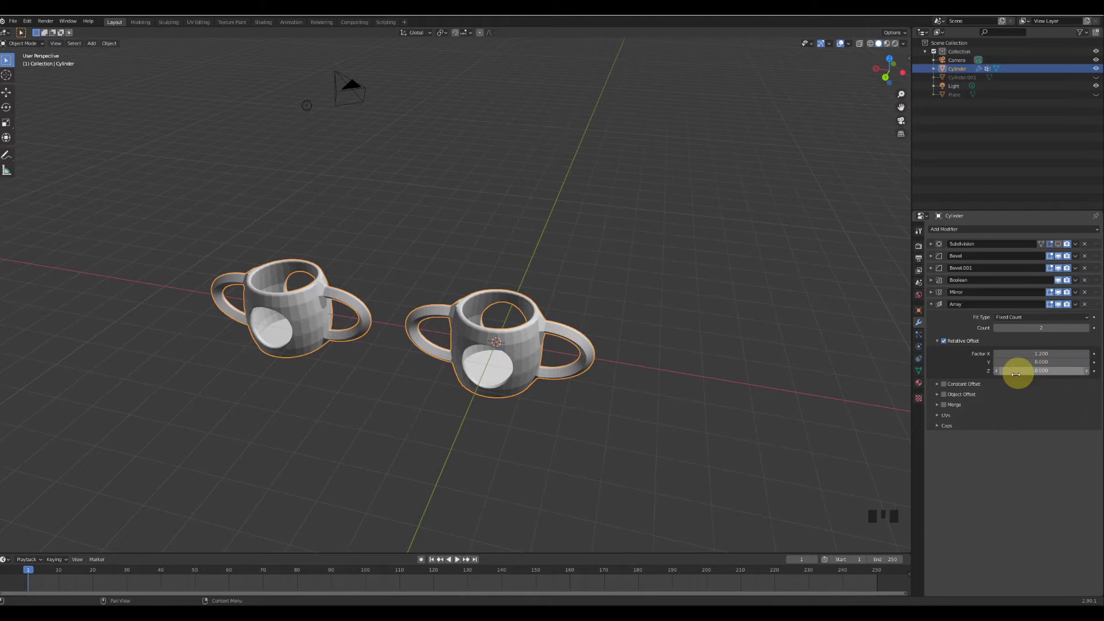
pyautogui.click(942, 395)
pyautogui.moveTo(940, 396); pyautogui.dragTo(945, 342)
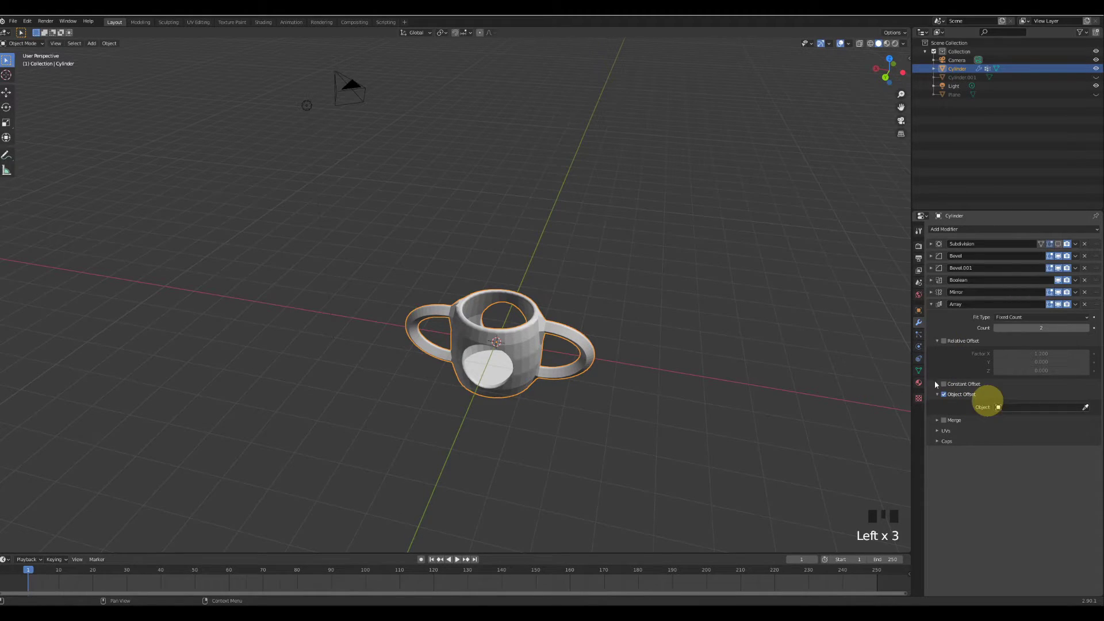
pyautogui.moveTo(97, 44); pyautogui.dragTo(175, 74)
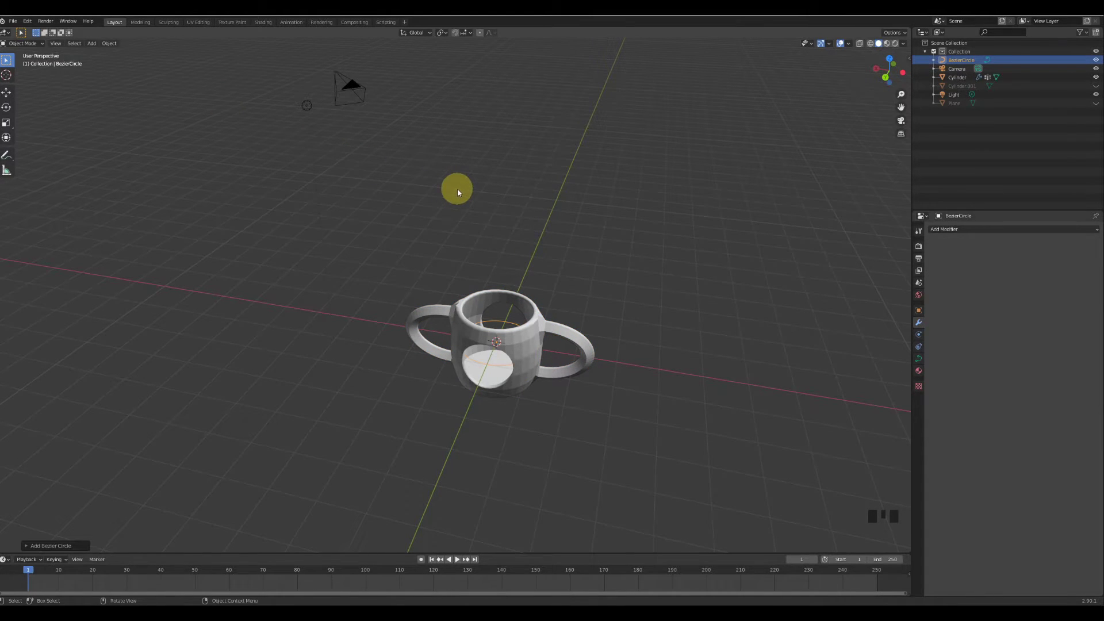
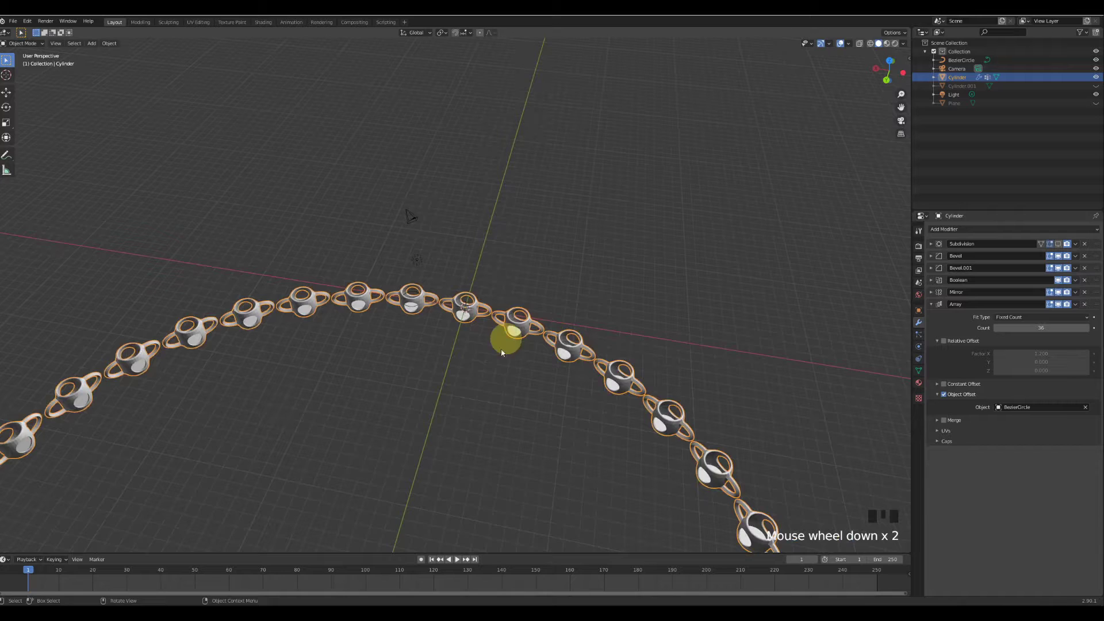
# Add a Bezier circle and set it as the Array's offset object.
pyautogui.moveTo(478, 382); pyautogui.dragTo(526, 164)
pyautogui.scroll(-3)
pyautogui.scroll(3)
pyautogui.moveTo(466, 323); pyautogui.dragTo(398, 230)
pyautogui.scroll(3)
pyautogui.moveTo(380, 222); pyautogui.dragTo(1062, 245)
pyautogui.click(1063, 245)
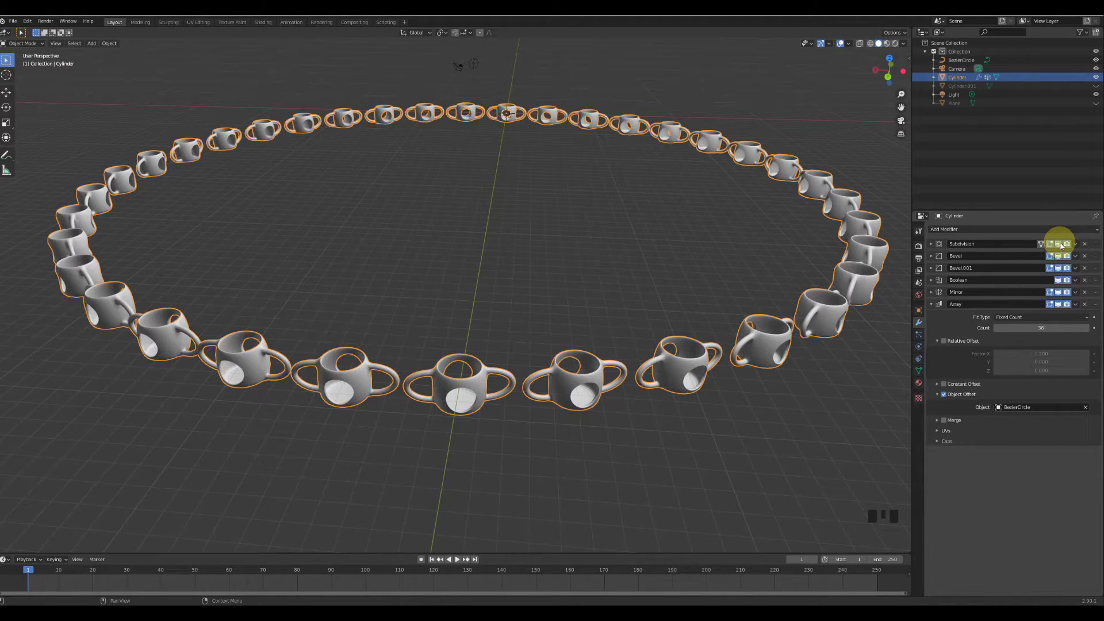
pyautogui.scroll(3)
pyautogui.scroll(-3)
# Raise the Array count to 36 so the mugs form a complete ring around the circle.
pyautogui.moveTo(468, 347); pyautogui.dragTo(473, 309)
pyautogui.scroll(-3)
pyautogui.scroll(3)
pyautogui.moveTo(506, 334); pyautogui.dragTo(471, 282)
pyautogui.scroll(-3)
pyautogui.moveTo(1062, 246); pyautogui.dragTo(587, 262)
pyautogui.moveTo(586, 262); pyautogui.dragTo(492, 253)
pyautogui.press('KP_Decimal')
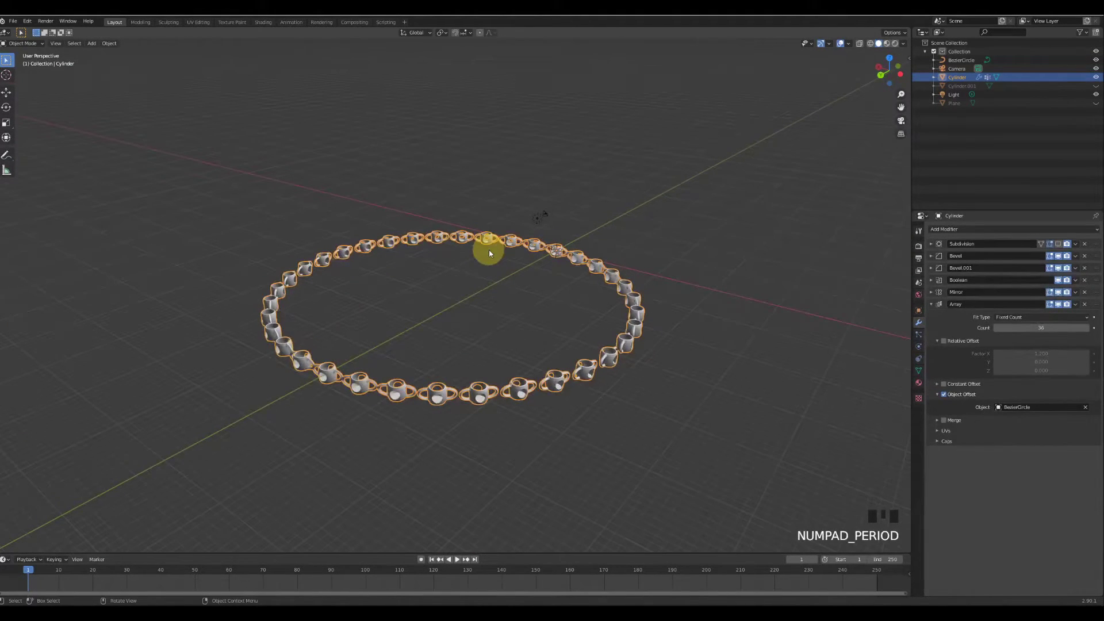
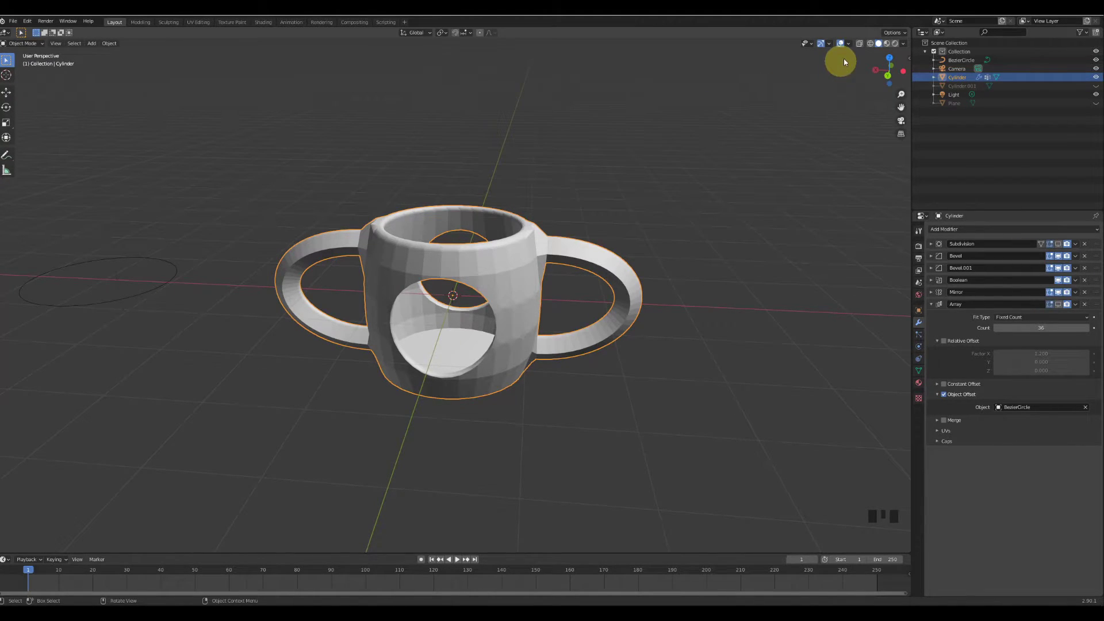
# Enable viewport Statistics, toggle the Array's display off again, and add a Decimate modifier.
pyautogui.moveTo(851, 49); pyautogui.dragTo(839, 41)
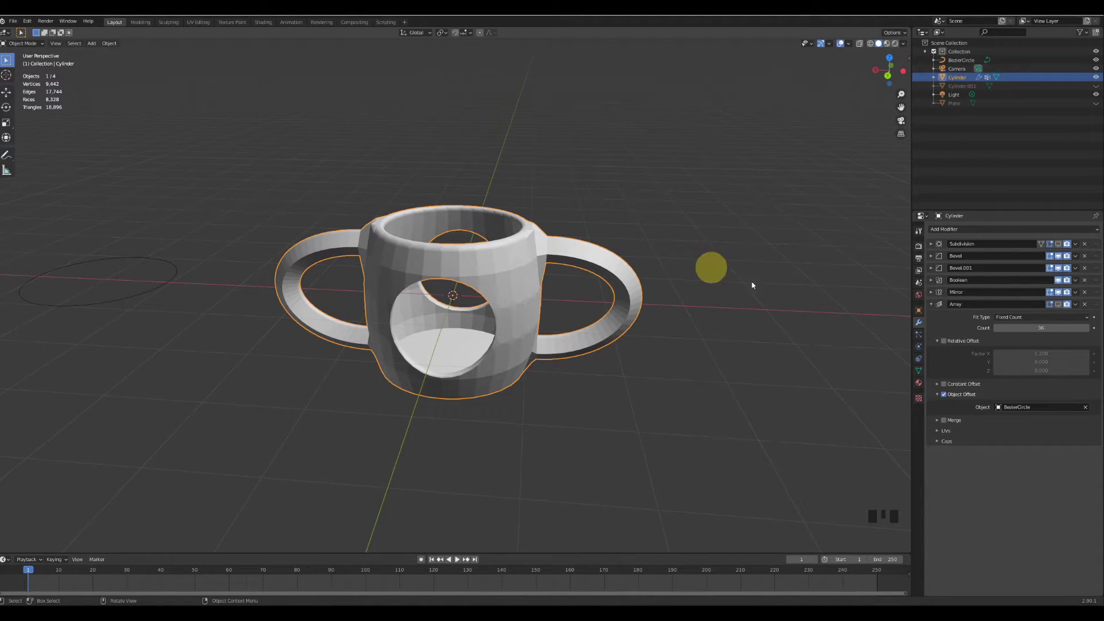
pyautogui.click(840, 41)
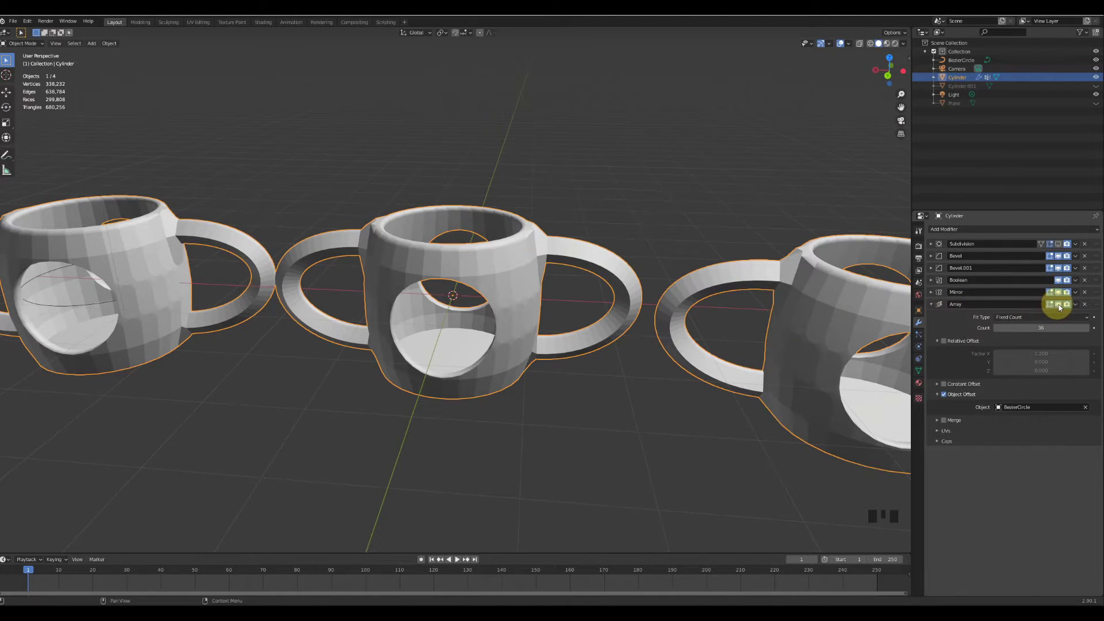
pyautogui.click(839, 41)
# Set the Decimate ratio to 0.5, then lower it to about 0.067 for a faceted low-poly mug.
pyautogui.click(839, 41)
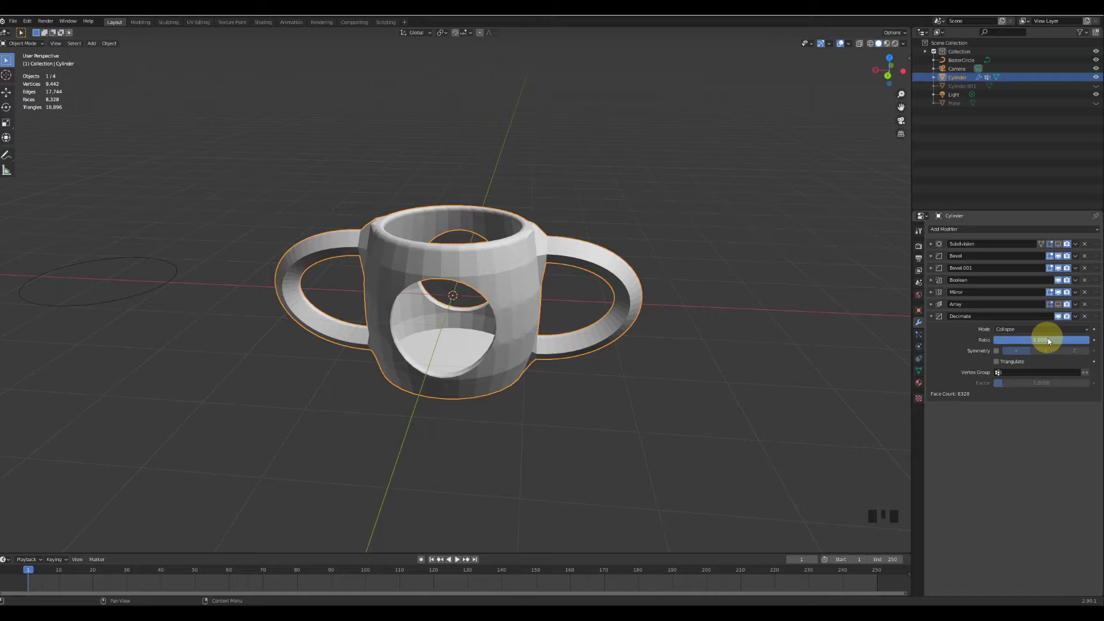
pyautogui.click(840, 41)
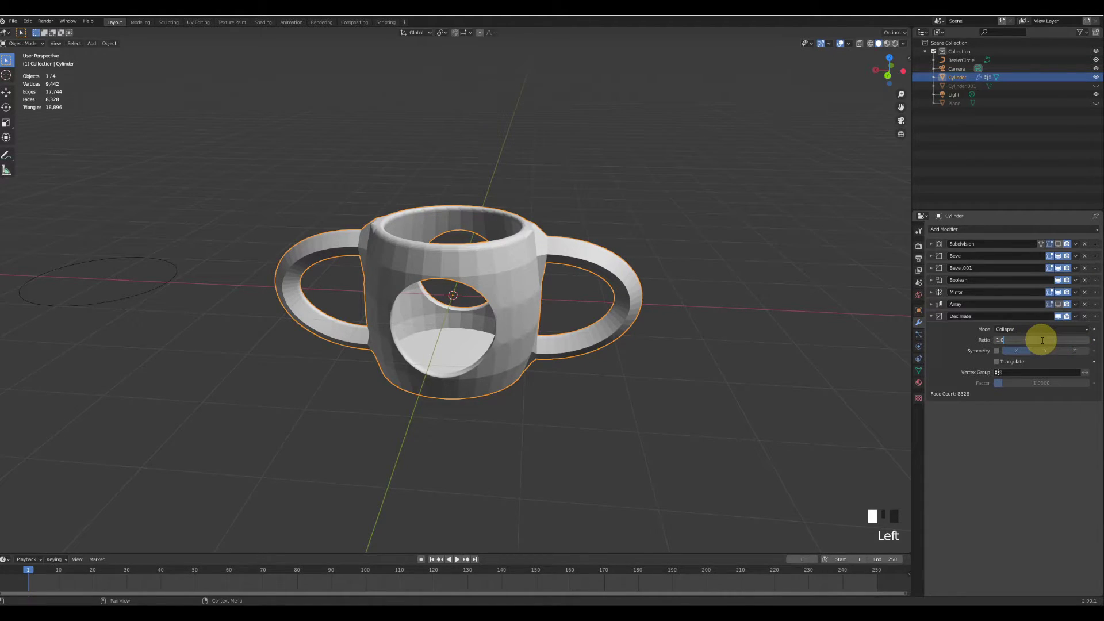
pyautogui.press('BackSpace')
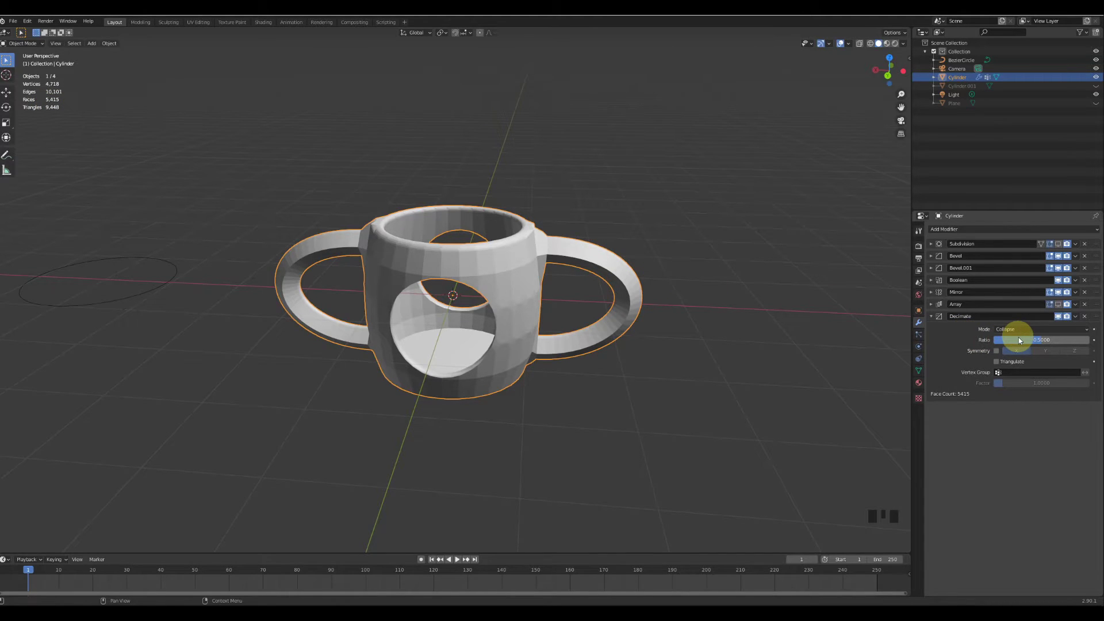
pyautogui.click(839, 41)
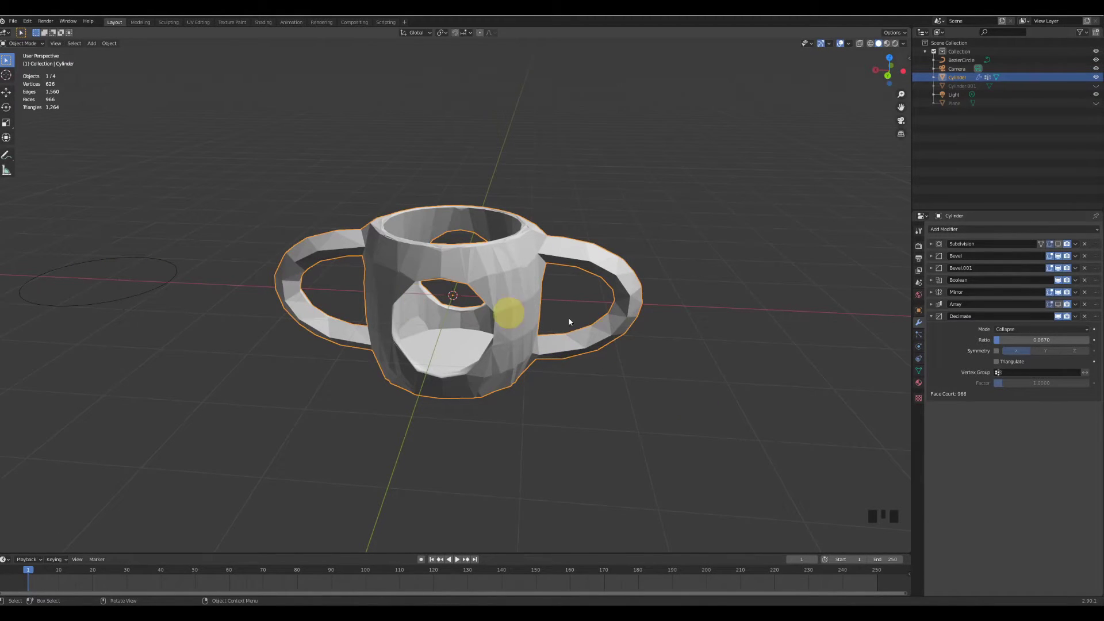
# Collapse the Decimate panel and disable its effect in the viewport.
pyautogui.click(839, 41)
pyautogui.click(839, 41)
# Disable Mirror in the viewport and delete the leftover BezierCircle from the scene.
pyautogui.click(839, 41)
pyautogui.click(839, 40)
pyautogui.click(839, 41)
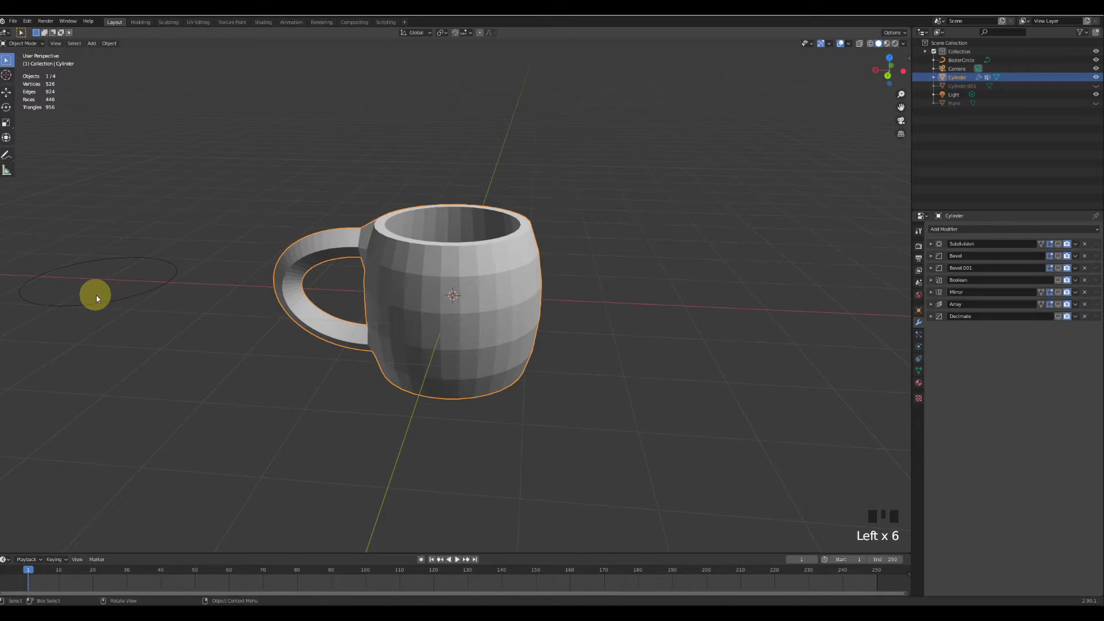
pyautogui.click(839, 41)
pyautogui.press('Delete')
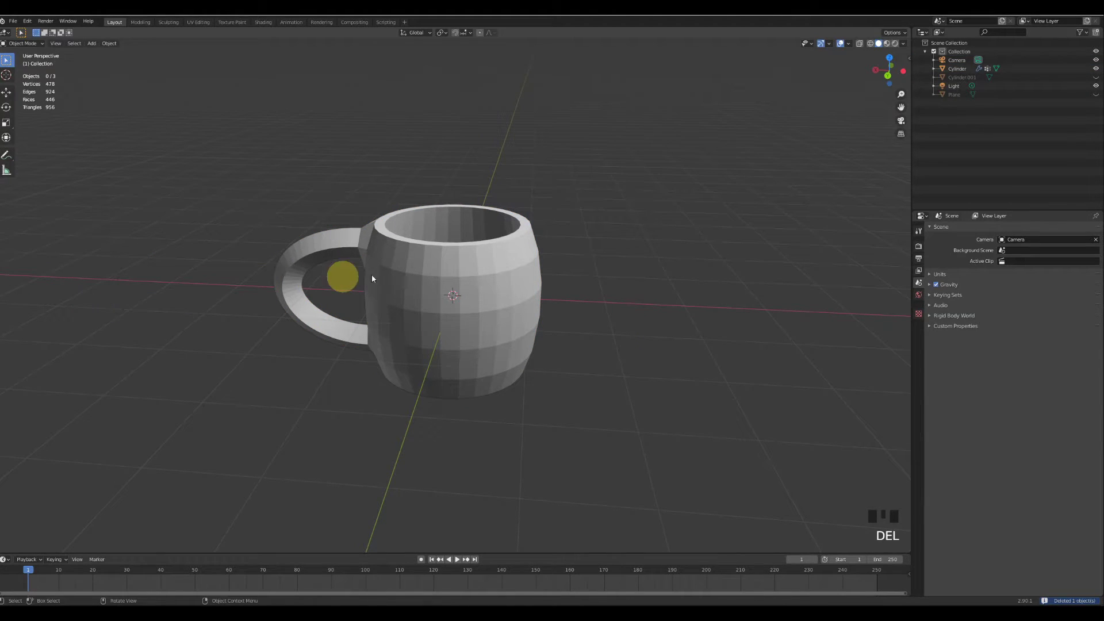
# Select the mug and switch the viewport to Material Preview shading.
pyautogui.click(839, 41)
pyautogui.moveTo(840, 40); pyautogui.dragTo(885, 47)
pyautogui.click(885, 48)
pyautogui.moveTo(784, 181); pyautogui.dragTo(773, 192)
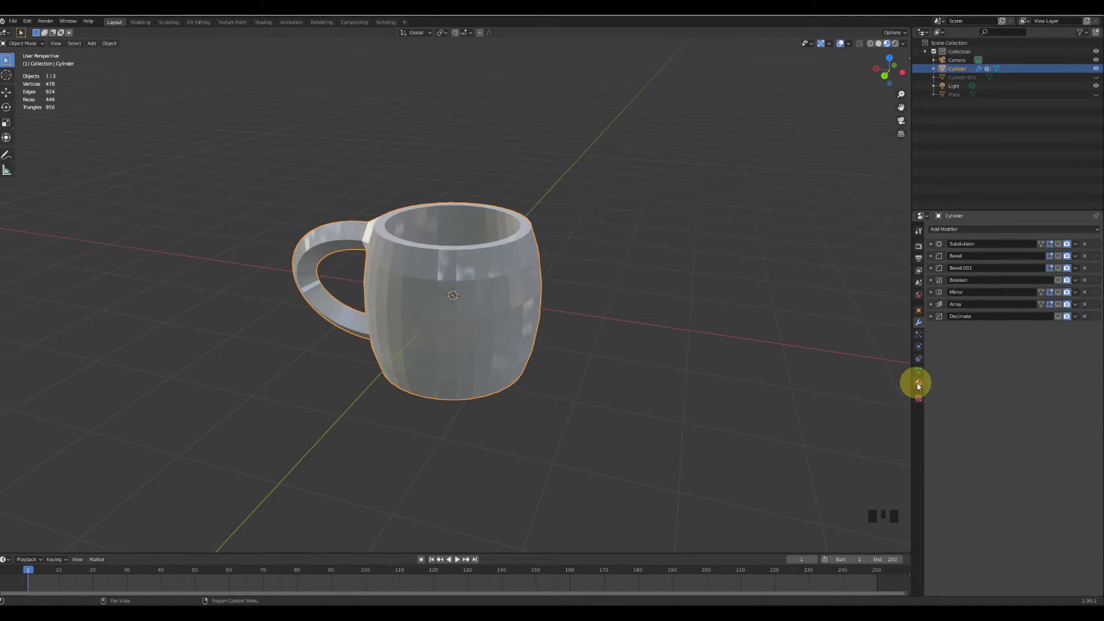
# Replace the Mix Shader surface with Diffuse BSDF and drive its Color from an Image Texture.
pyautogui.moveTo(916, 385); pyautogui.dragTo(1003, 279)
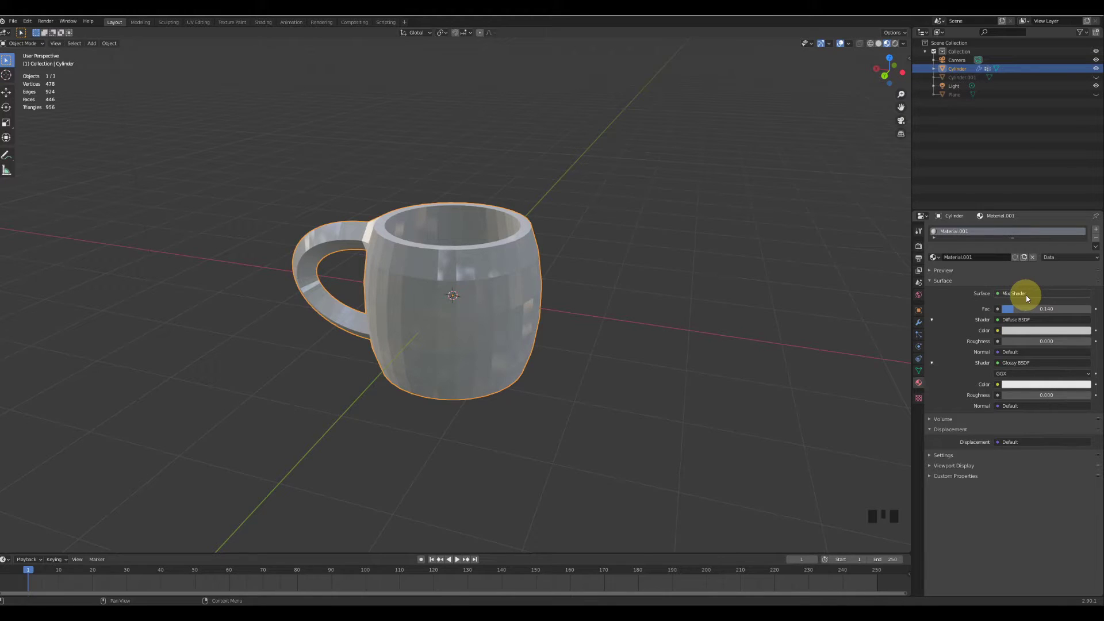
pyautogui.moveTo(1029, 298); pyautogui.dragTo(1002, 342)
pyautogui.click(1020, 315)
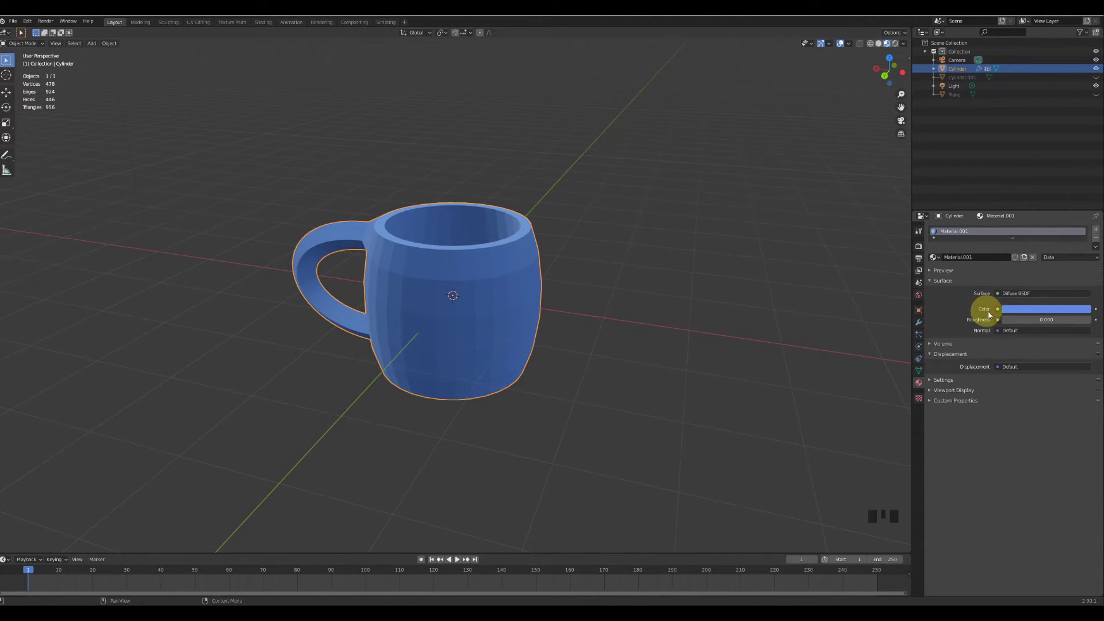
pyautogui.moveTo(999, 311); pyautogui.dragTo(774, 363)
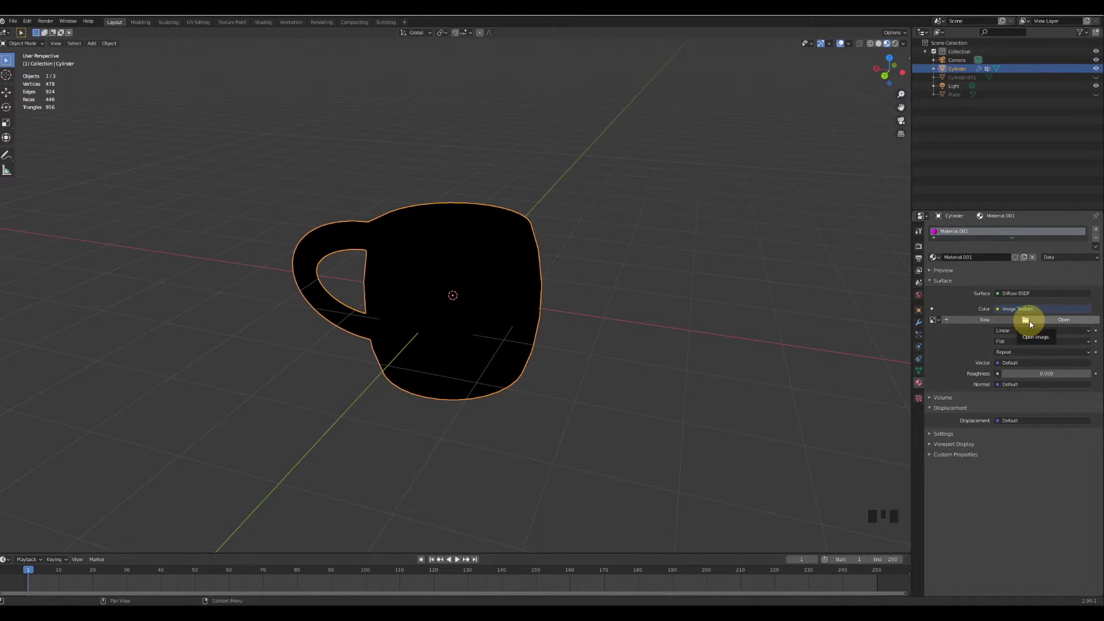
# Load the blue and copper marble JPG into the Image Texture node.
pyautogui.moveTo(1030, 323); pyautogui.dragTo(457, 267)
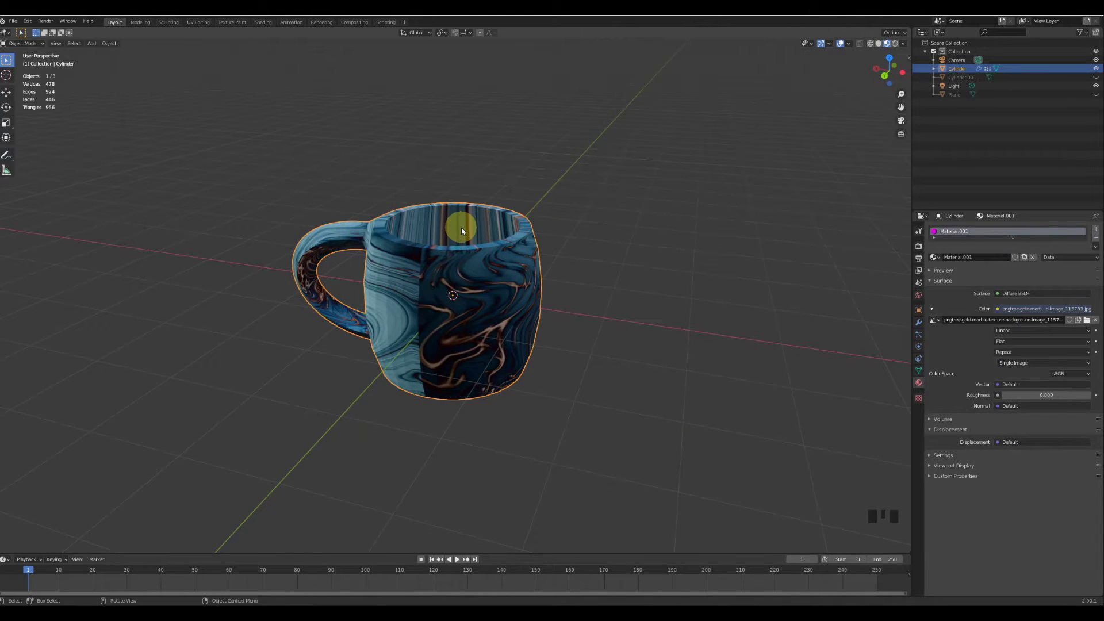
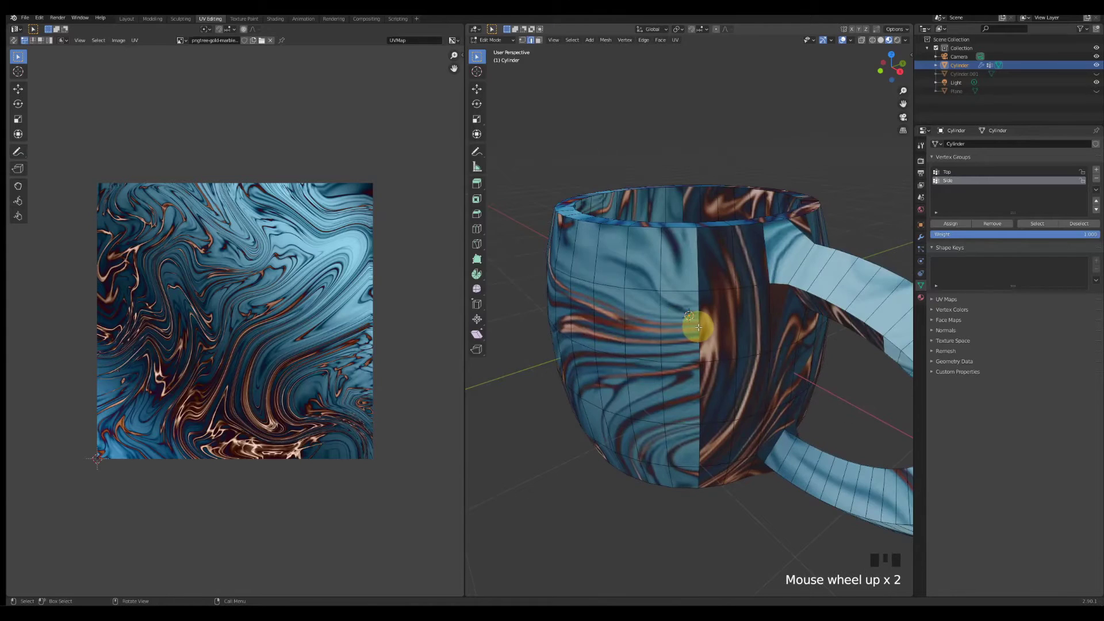
# Toggle the mug between Edit and Object Mode to work on its base faces.
pyautogui.press('Tab')
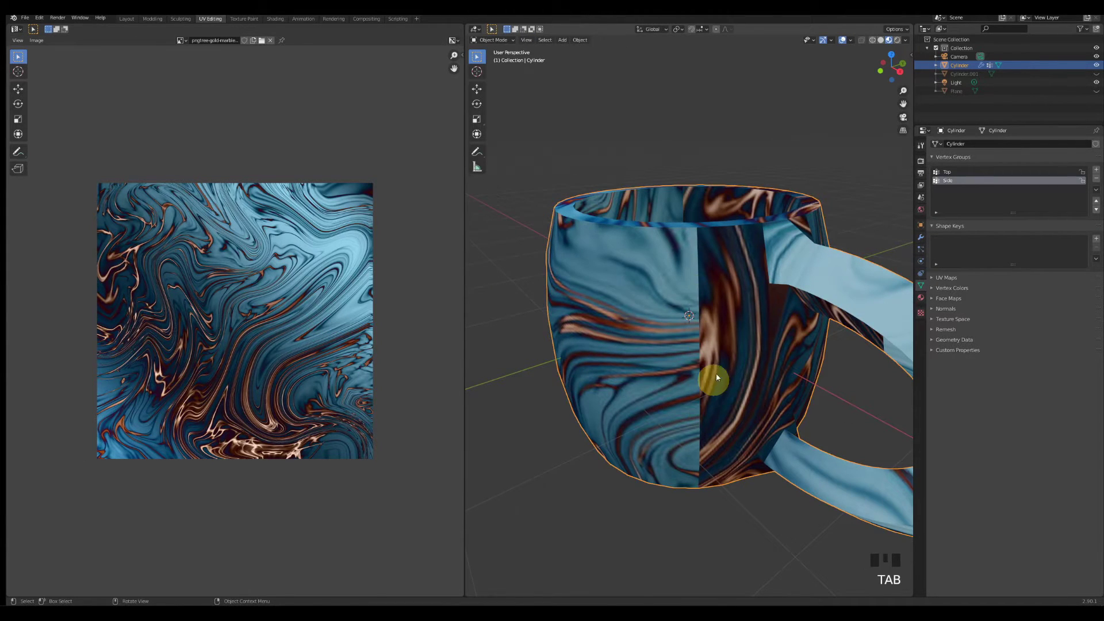
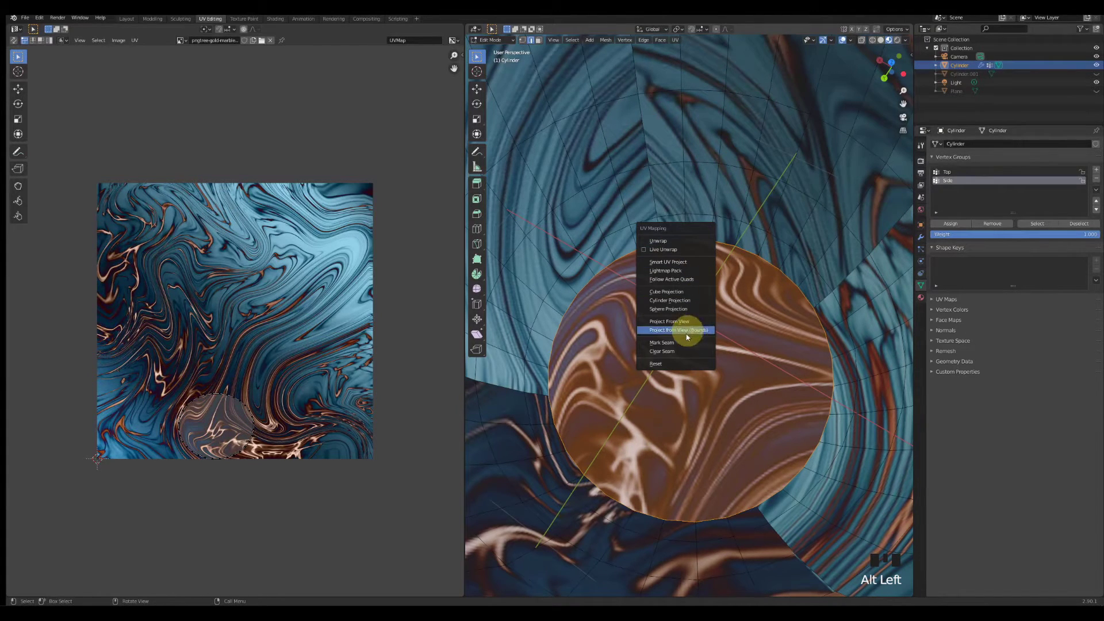
# Unwrap the mug and move, scale and rotate its circular UV island to cover the marble image.
pyautogui.press('u')
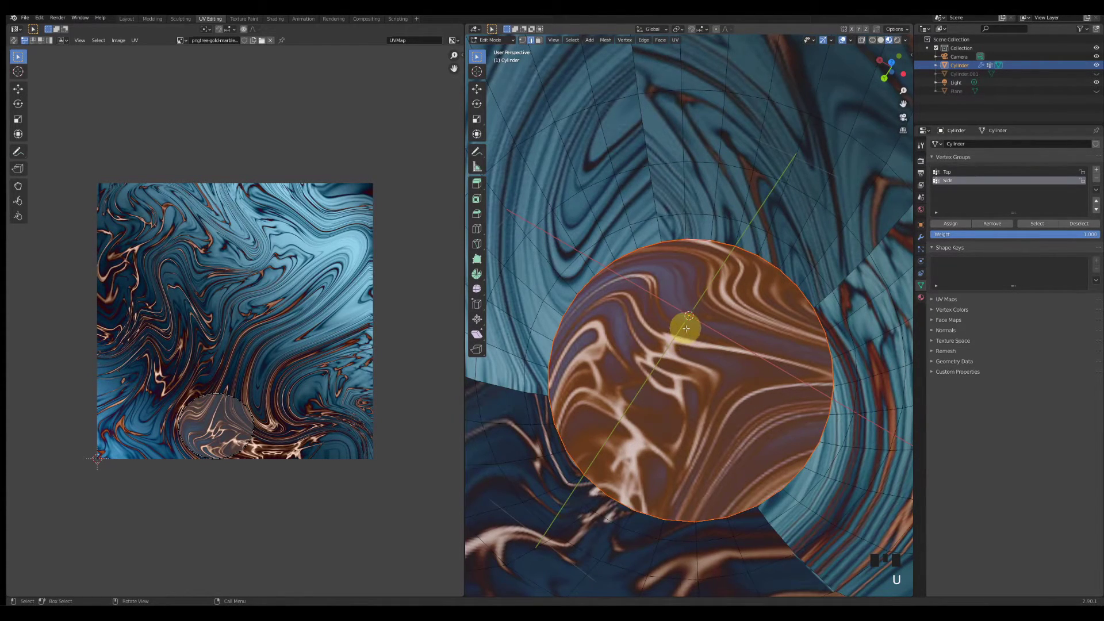
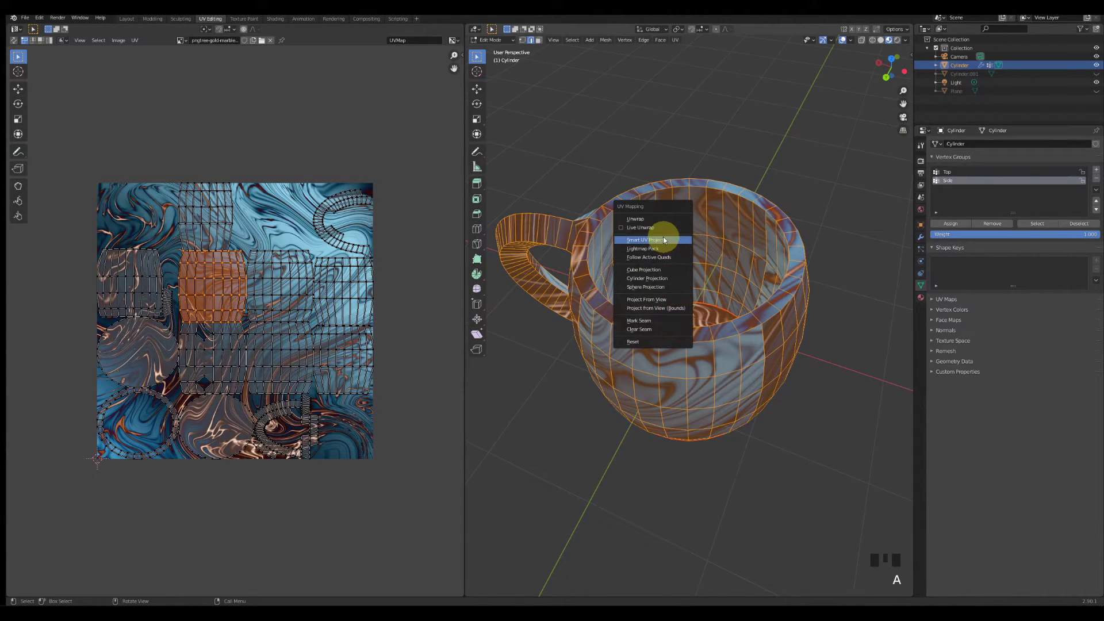
pyautogui.press('u')
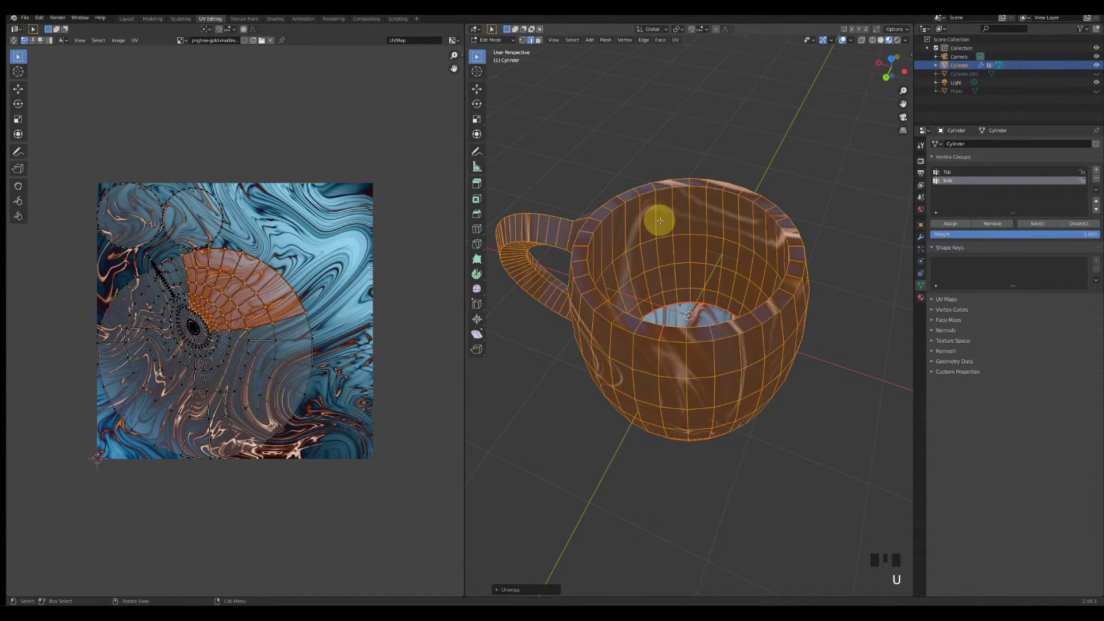
pyautogui.press('l')
pyautogui.press('g')
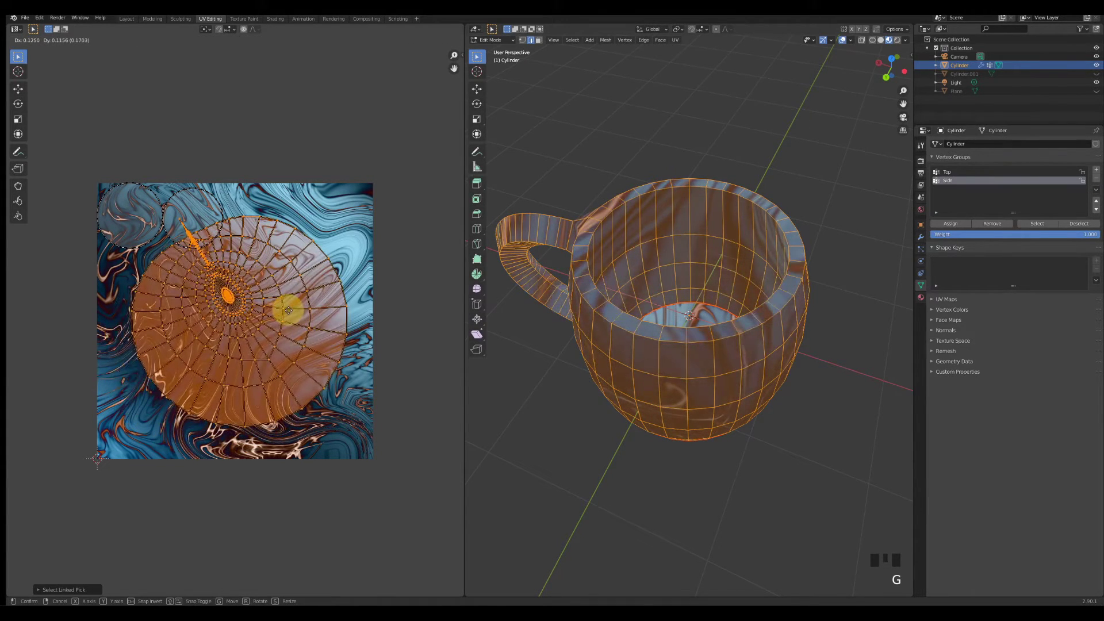
pyautogui.press('s')
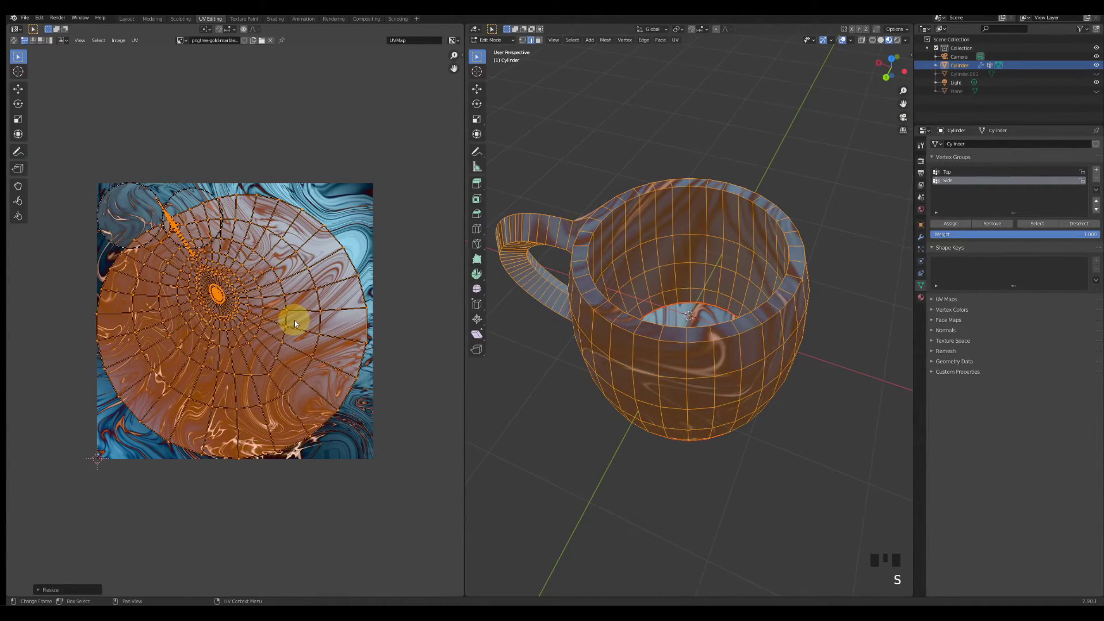
pyautogui.press('r')
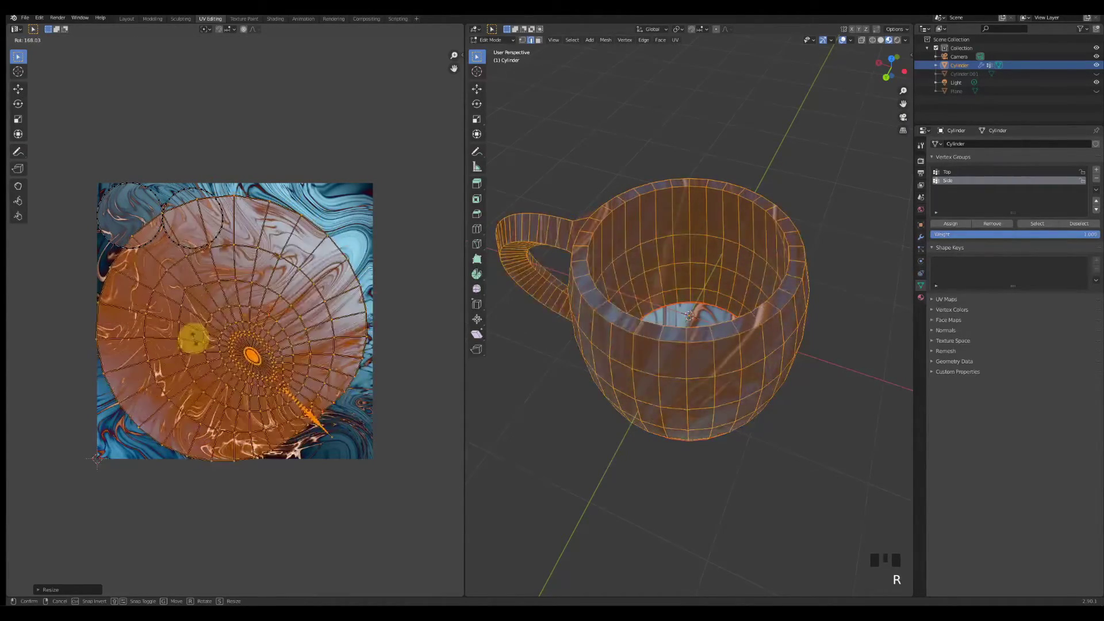
pyautogui.press('g')
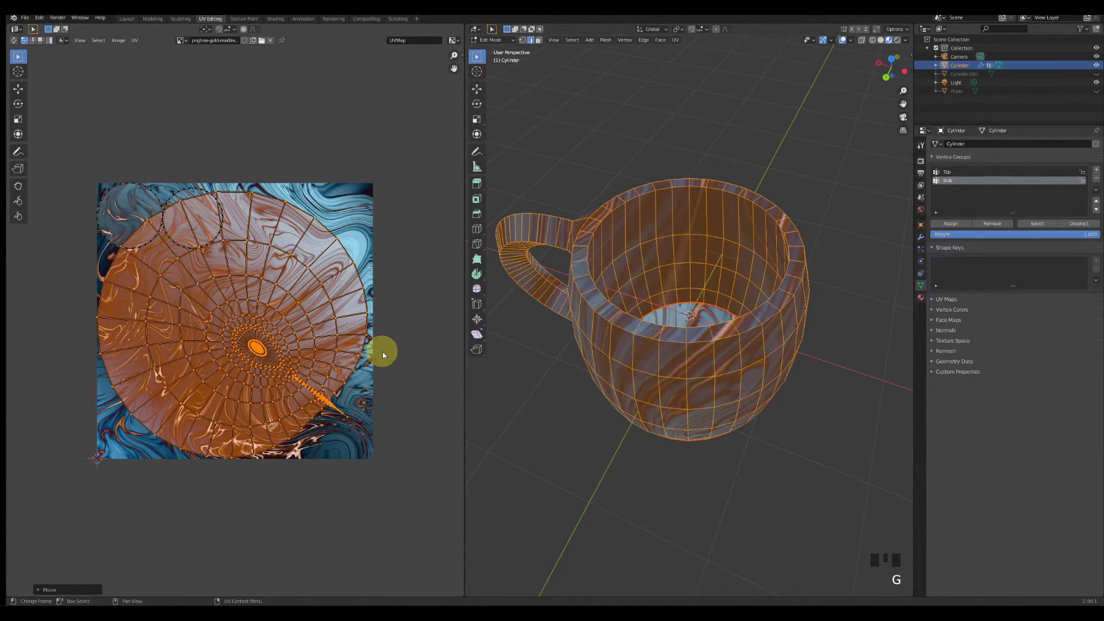
pyautogui.click(369, 375)
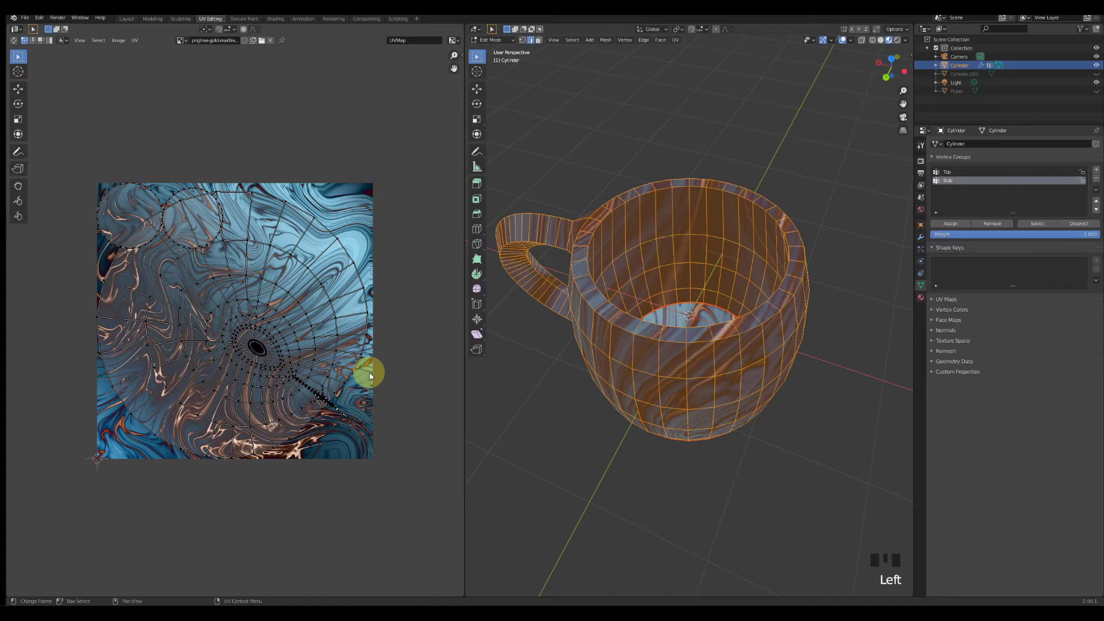
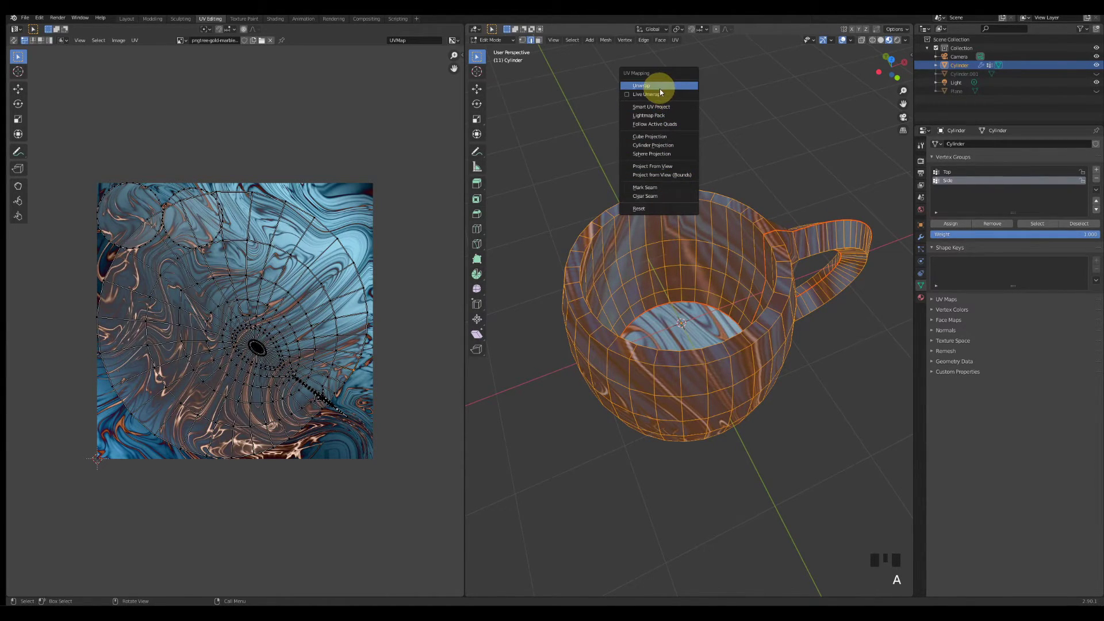
# Re-unwrap the whole mug mesh into strip and round UV islands.
pyautogui.press('u')
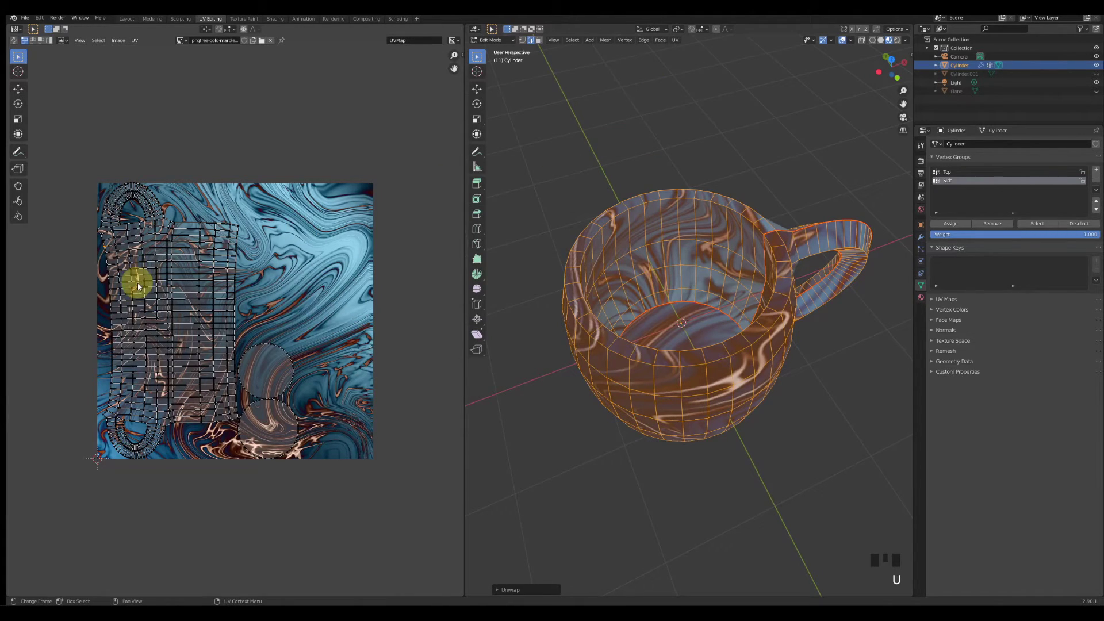
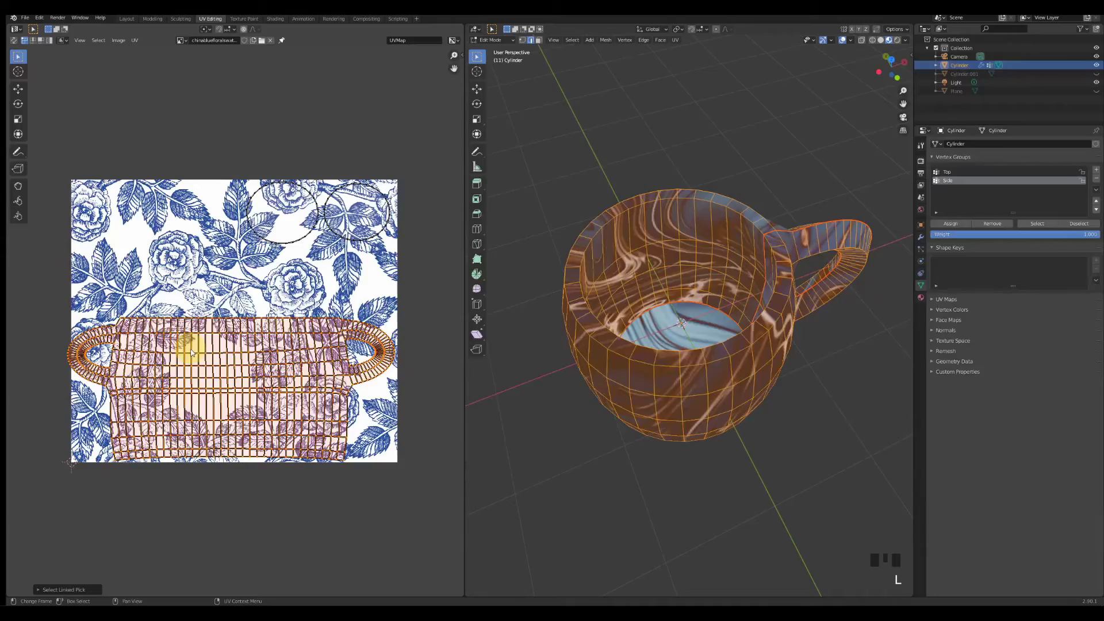
# Scale up and move the mug's UV body strip across the floral china image.
pyautogui.press('s')
pyautogui.press('g')
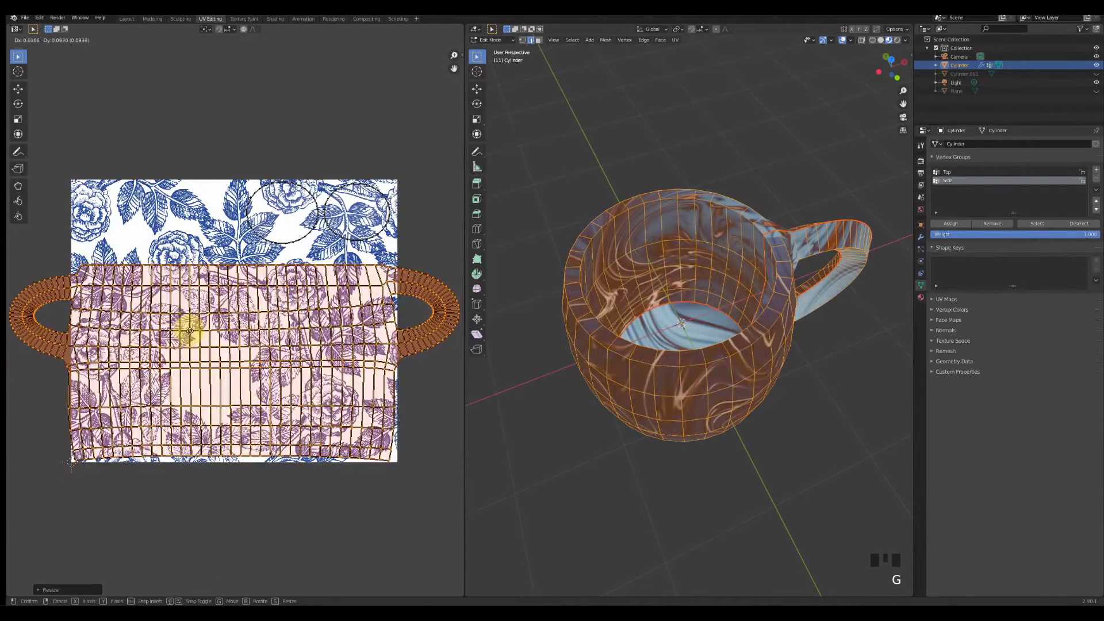
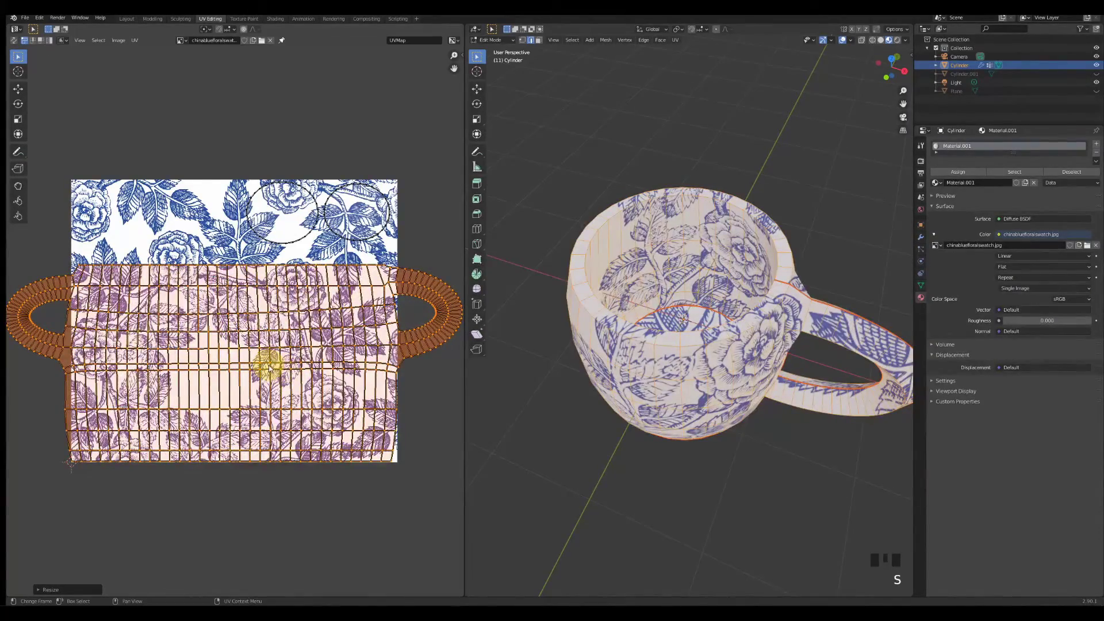
# Enable Repeat Image in the sidebar and move and scale the UV islands over the tiled floral image.
pyautogui.press('n')
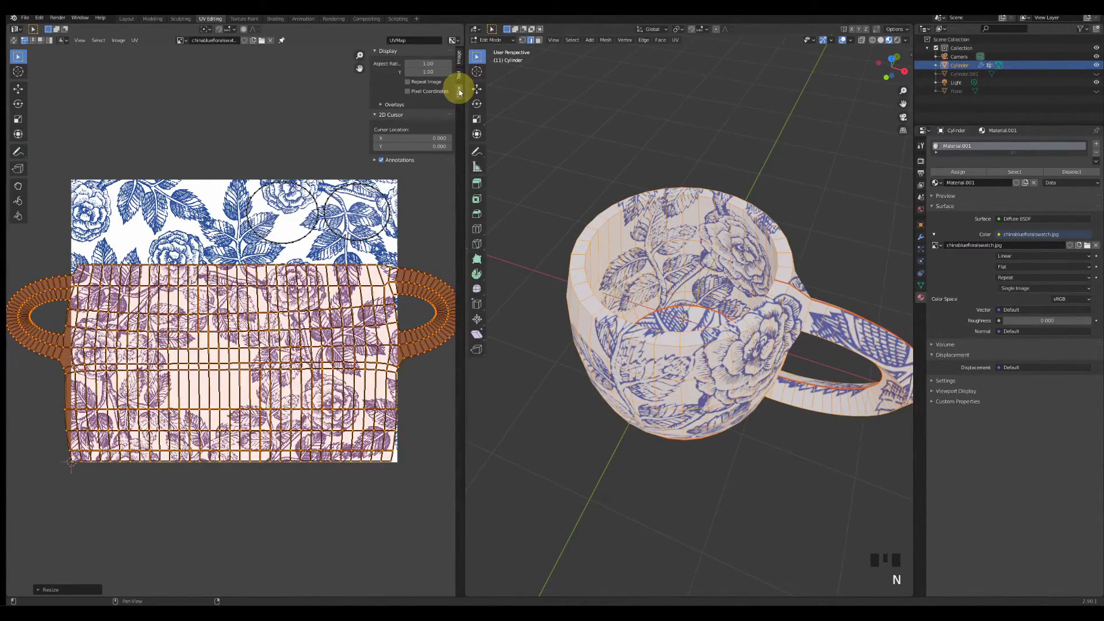
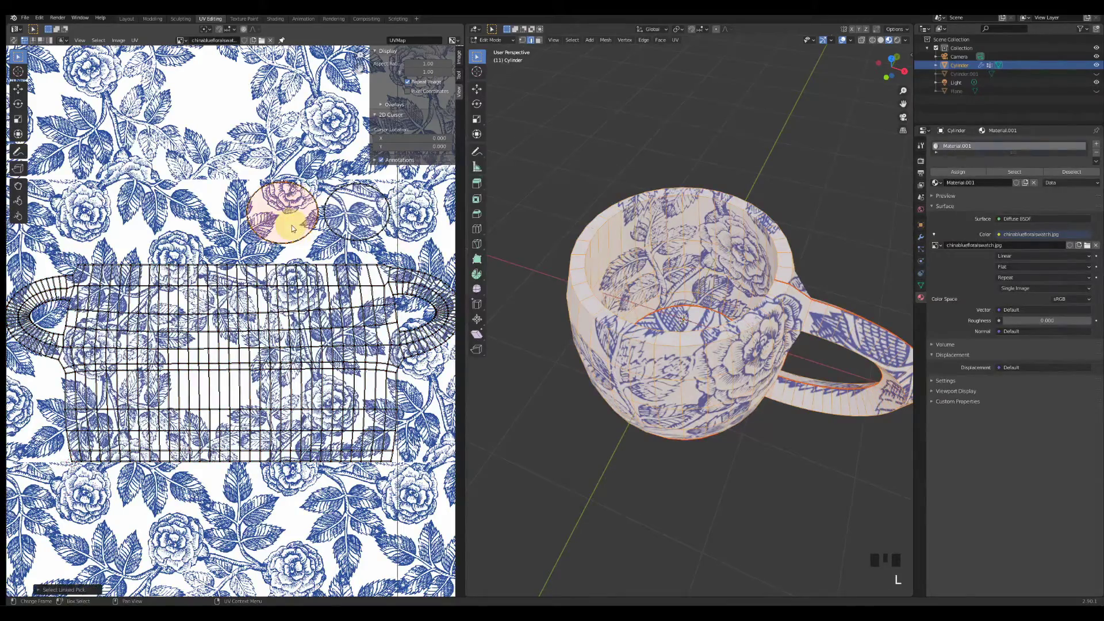
pyautogui.press('g')
pyautogui.press('s')
pyautogui.press('g')
pyautogui.press('l')
pyautogui.press('l')
pyautogui.press('g')
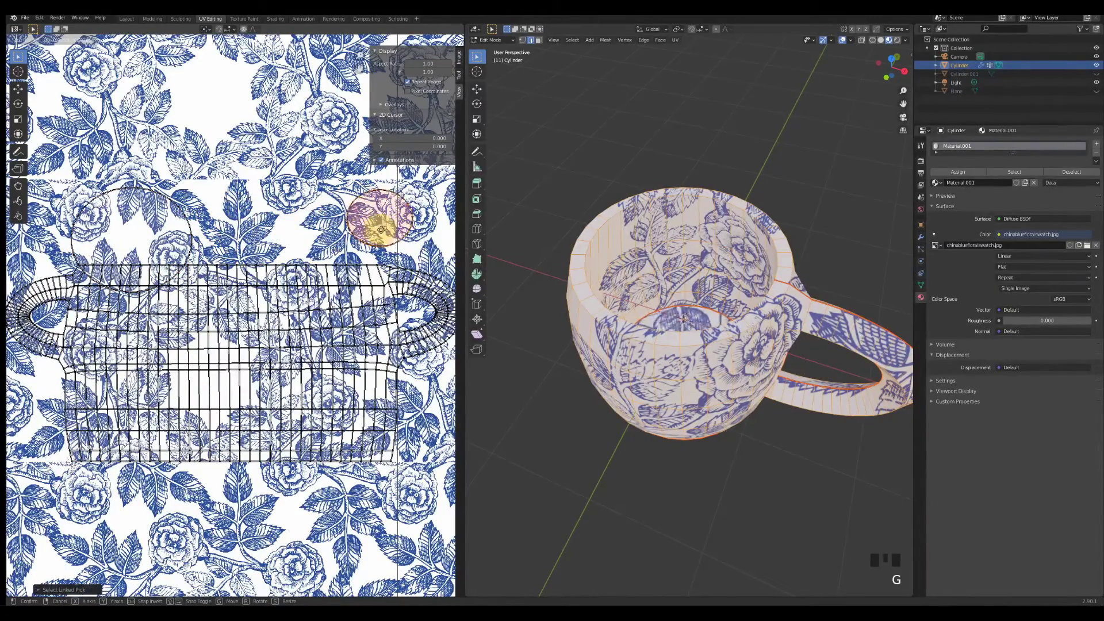
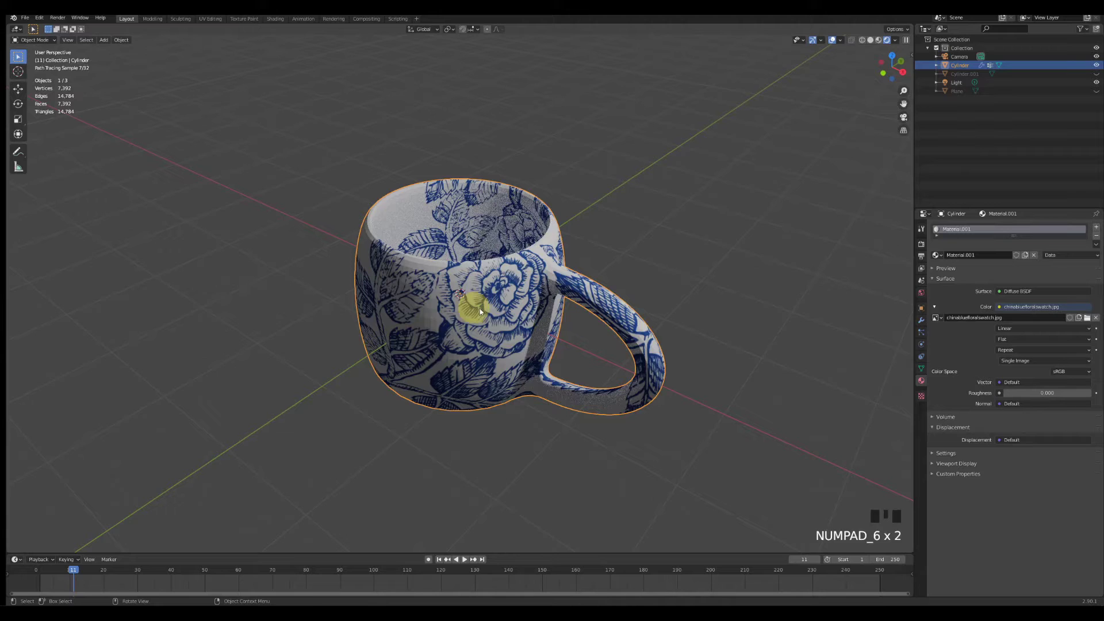
# Unhide the ground Plane under the rendered mug and switch to the Texture Paint workspace.
pyautogui.moveTo(494, 311); pyautogui.dragTo(517, 310)
pyautogui.moveTo(518, 311); pyautogui.dragTo(1100, 96)
pyautogui.click(1101, 96)
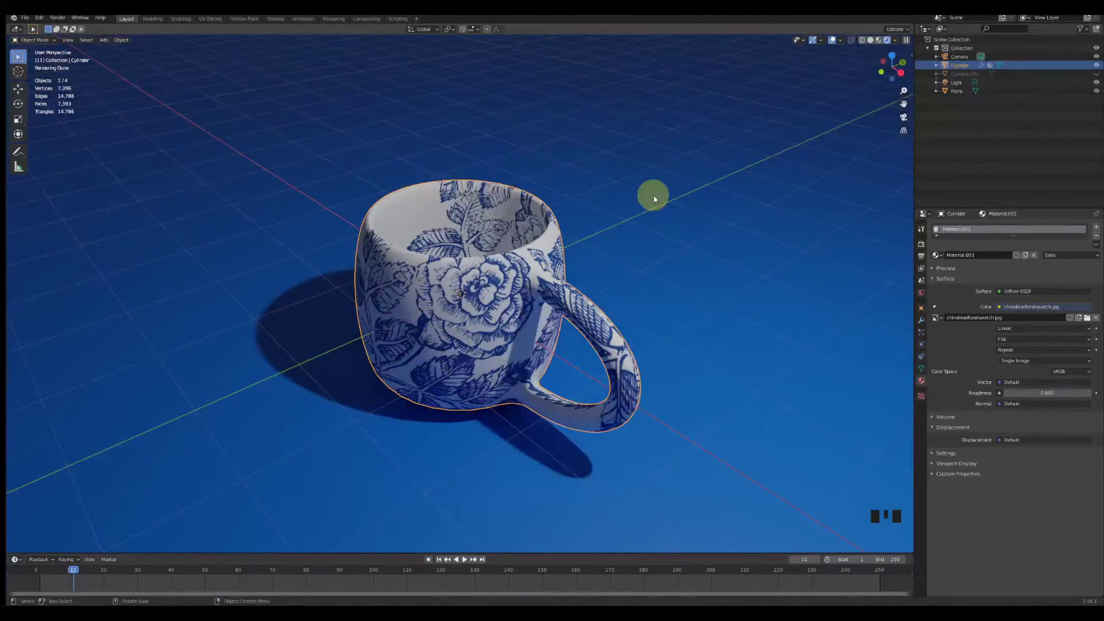
pyautogui.click(249, 23)
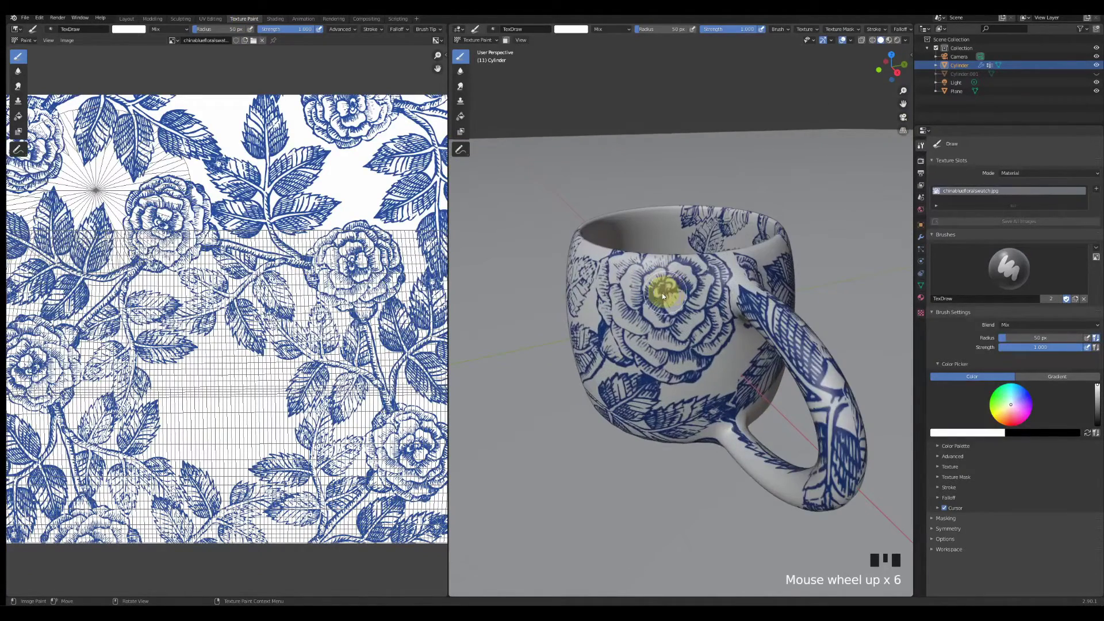
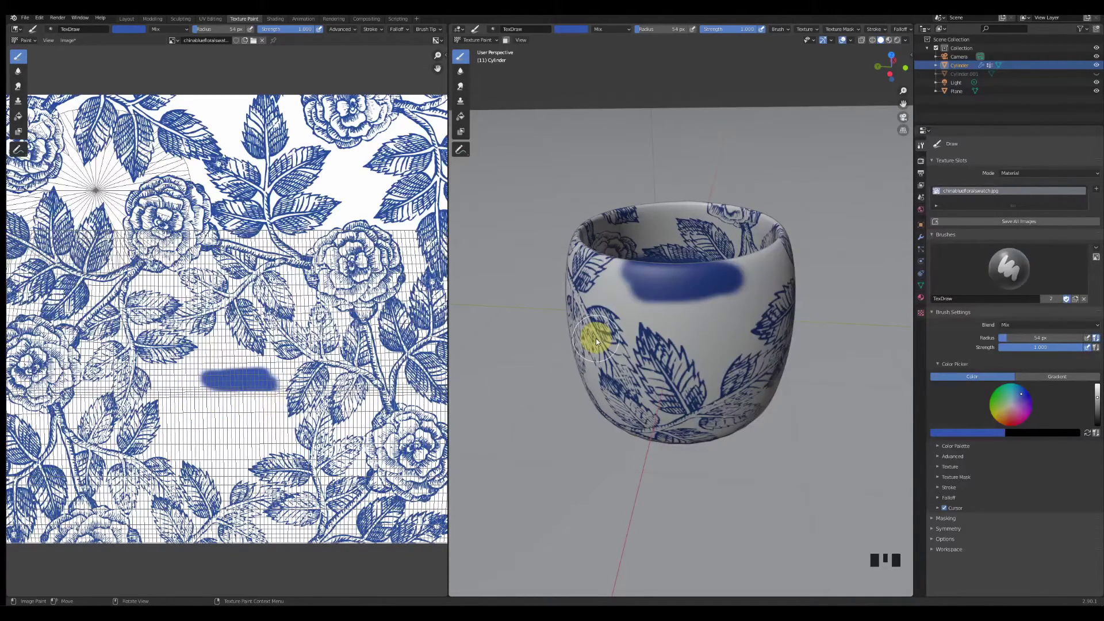
# Undo a test blue paint stroke on the mug, then start File > Export > FBX.
pyautogui.moveTo(682, 309); pyautogui.dragTo(746, 377)
pyautogui.press('ctrl+z')
pyautogui.press('ctrl+z')
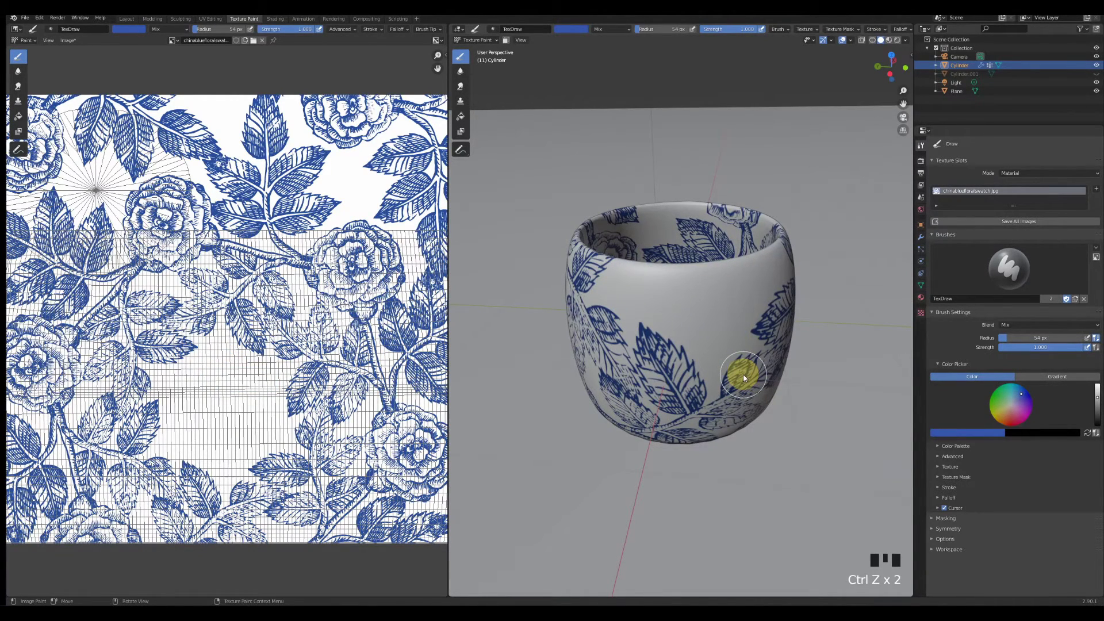
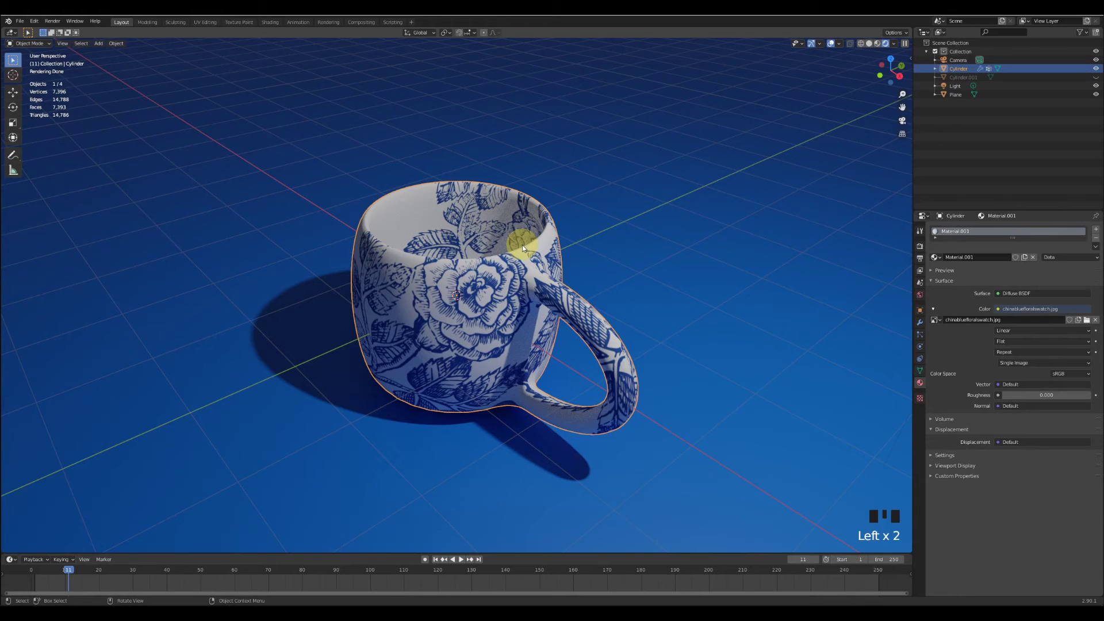
pyautogui.moveTo(20, 24); pyautogui.dragTo(150, 202)
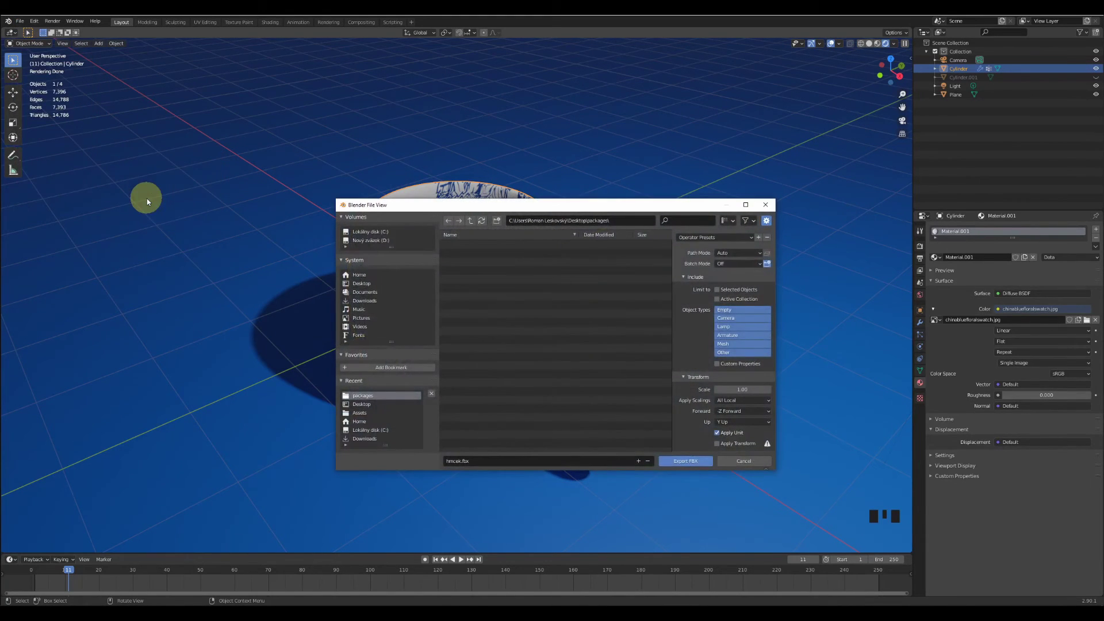